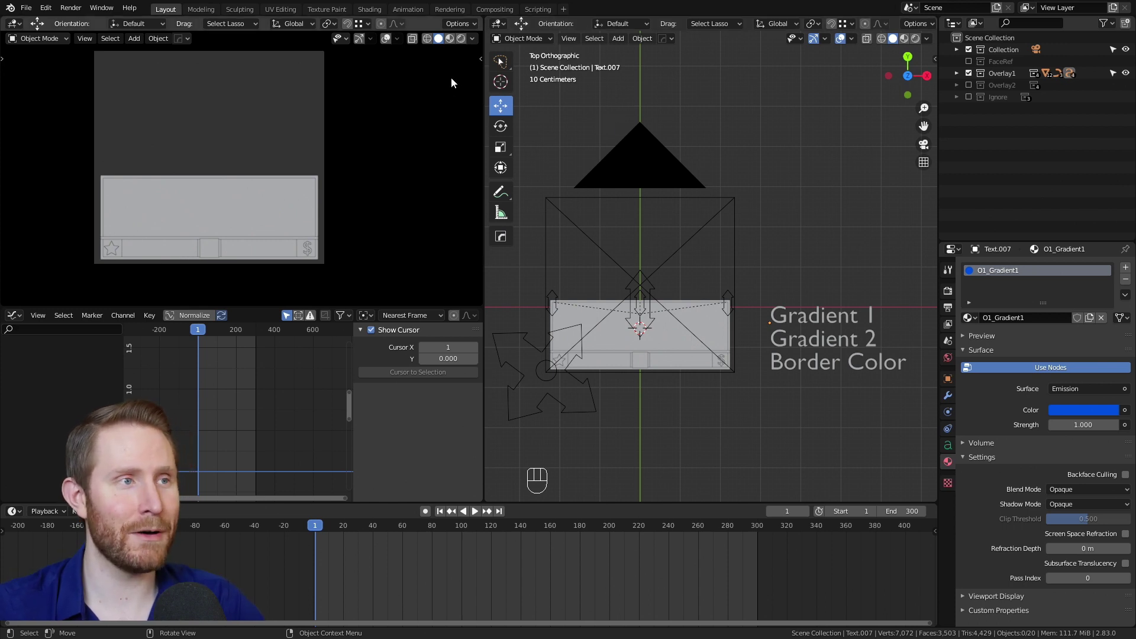
Enable the FaceRef collection so the face reference shows behind the overlay in the camera preview.
{"action": "left_click", "coordinate": [467, 43]}
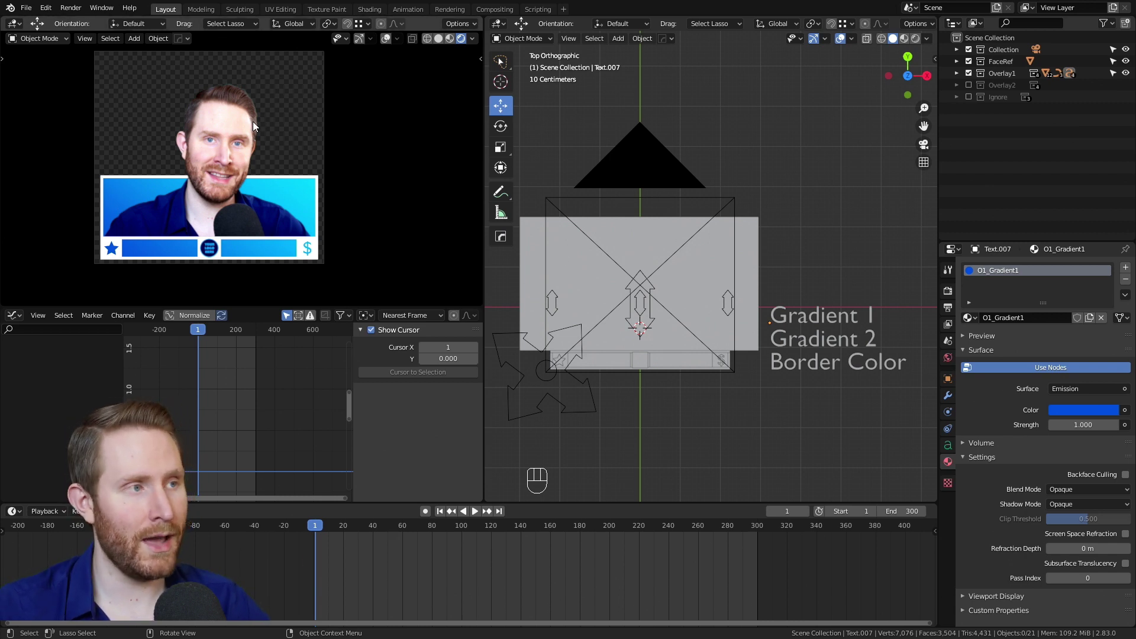
{"action": "left_click", "coordinate": [759, 229]}
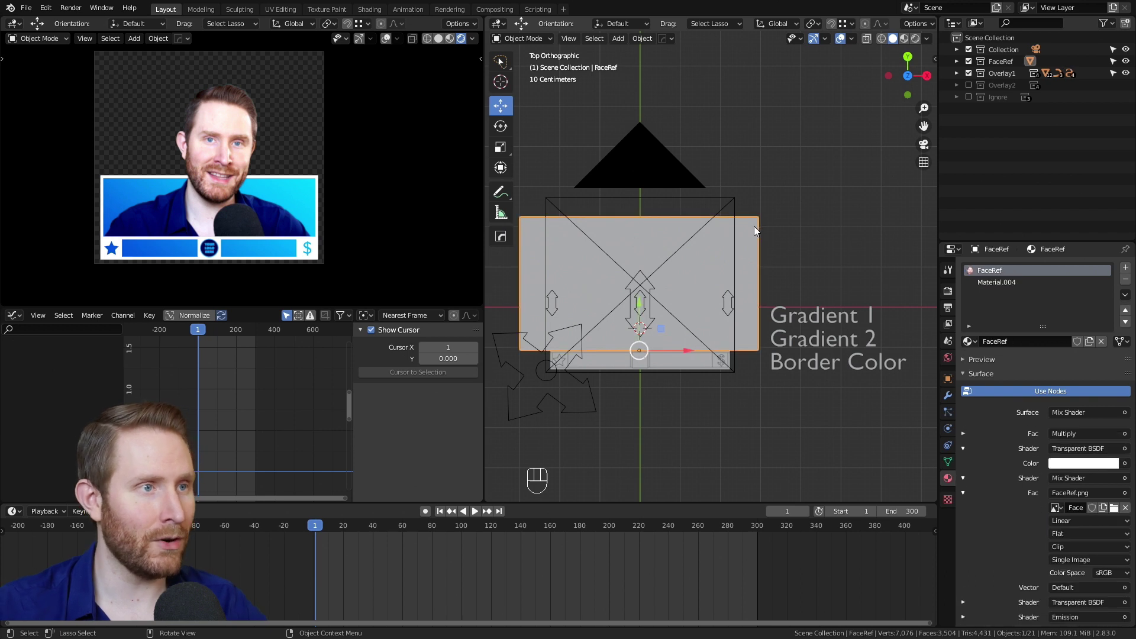
{"action": "key", "text": "g"}
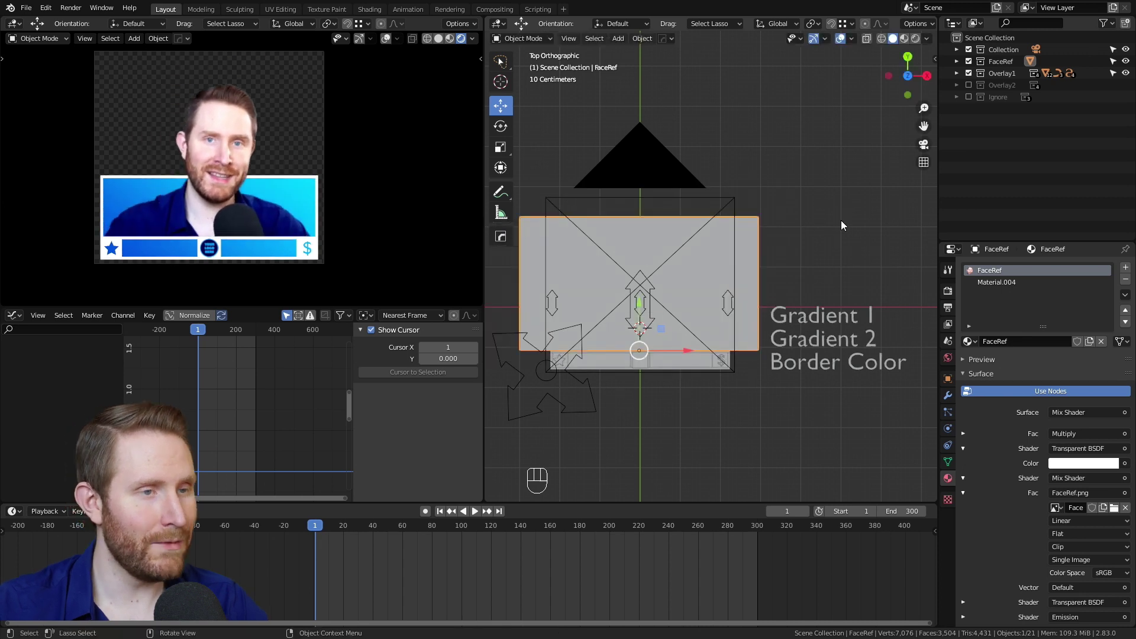
{"action": "key", "text": "s"}
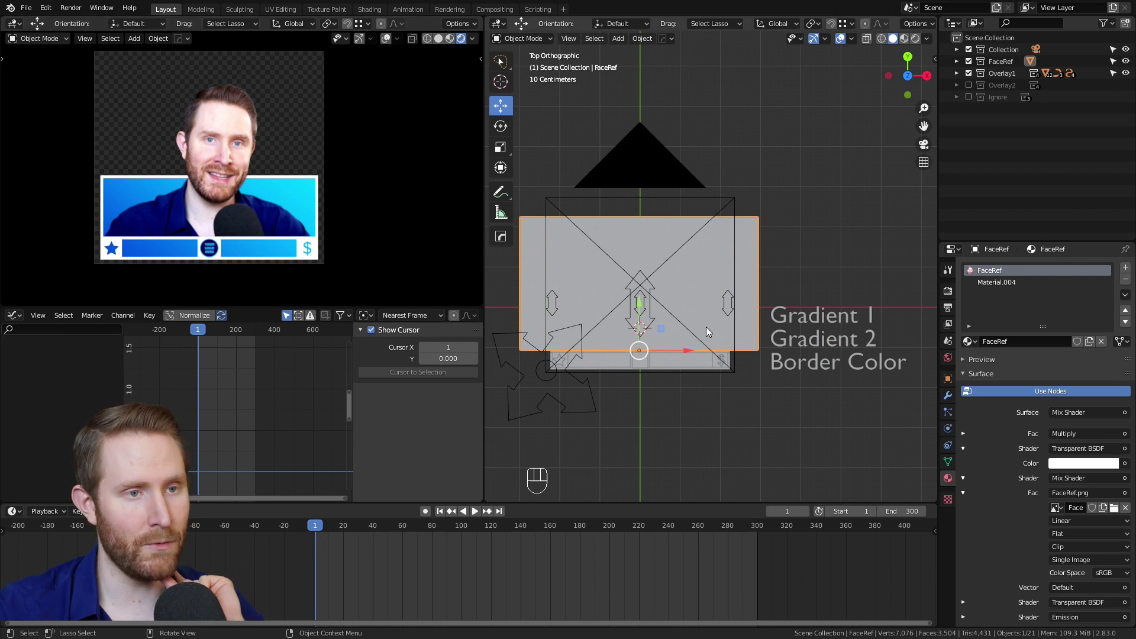
Leave Gradient 1 unchanged and set the Gradient 2 emission colour to bright green.
{"action": "left_click", "coordinate": [814, 313]}
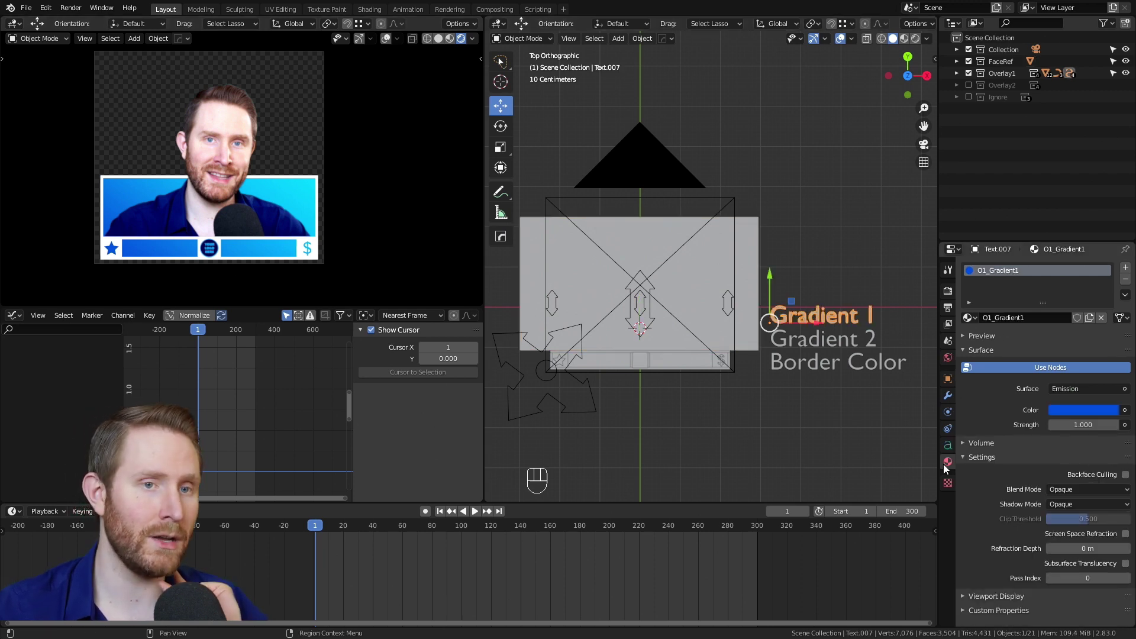
{"action": "left_click", "coordinate": [1066, 415]}
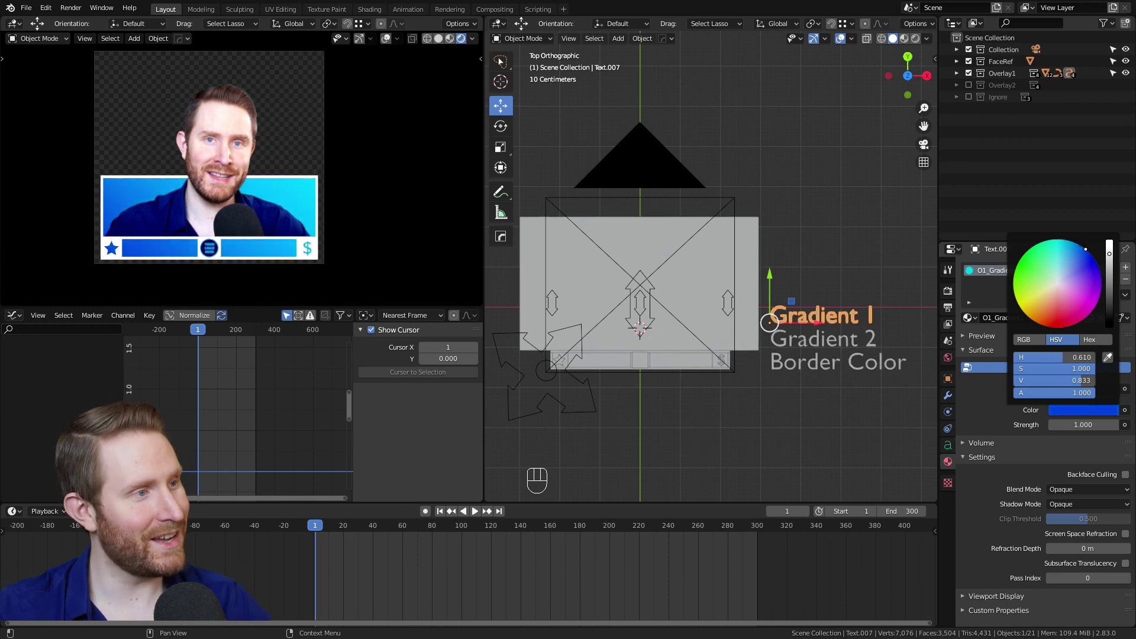
{"action": "key", "text": "ctrl+z"}
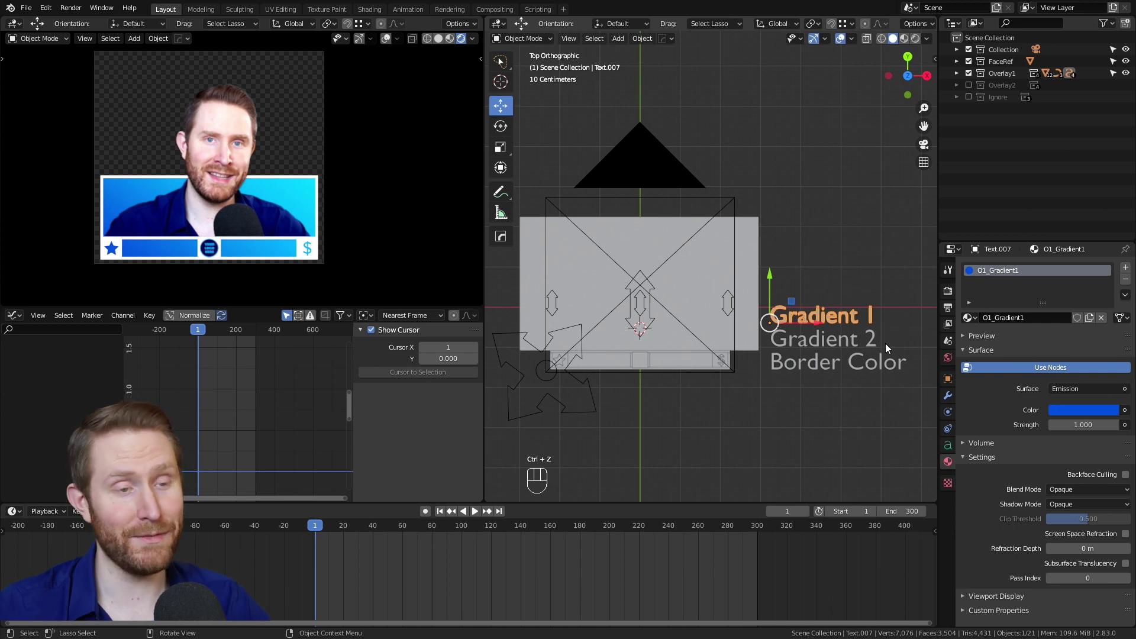
{"action": "left_click", "coordinate": [874, 341]}
{"action": "left_click", "coordinate": [1086, 414]}
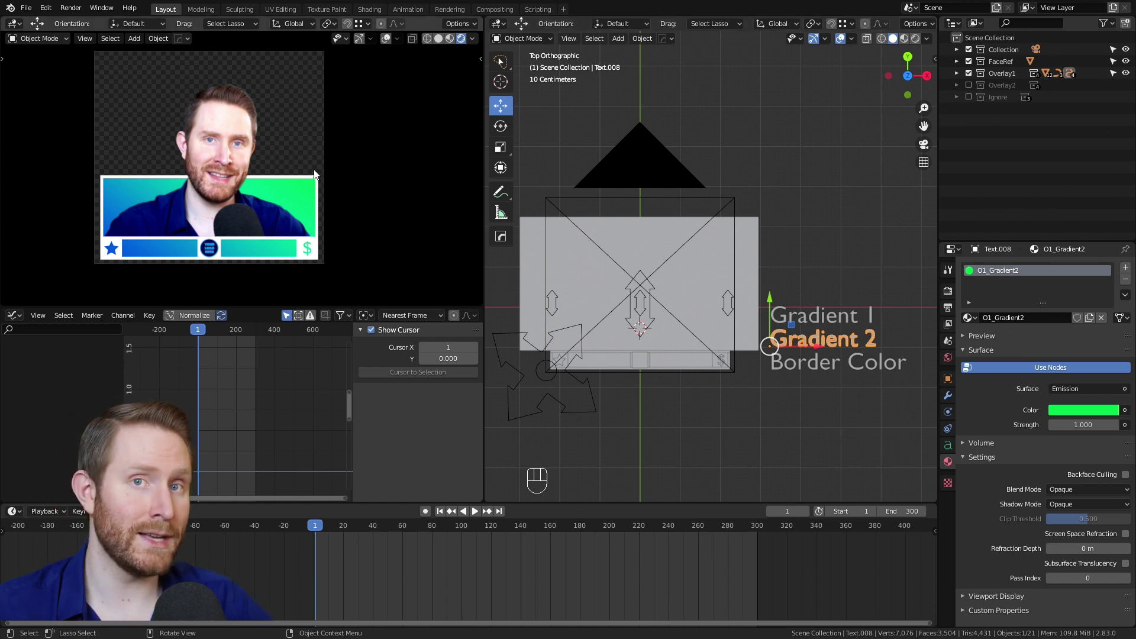
Play the overlay animation to check the blue-green gradient, then return to frame 1.
{"action": "key", "text": "space"}
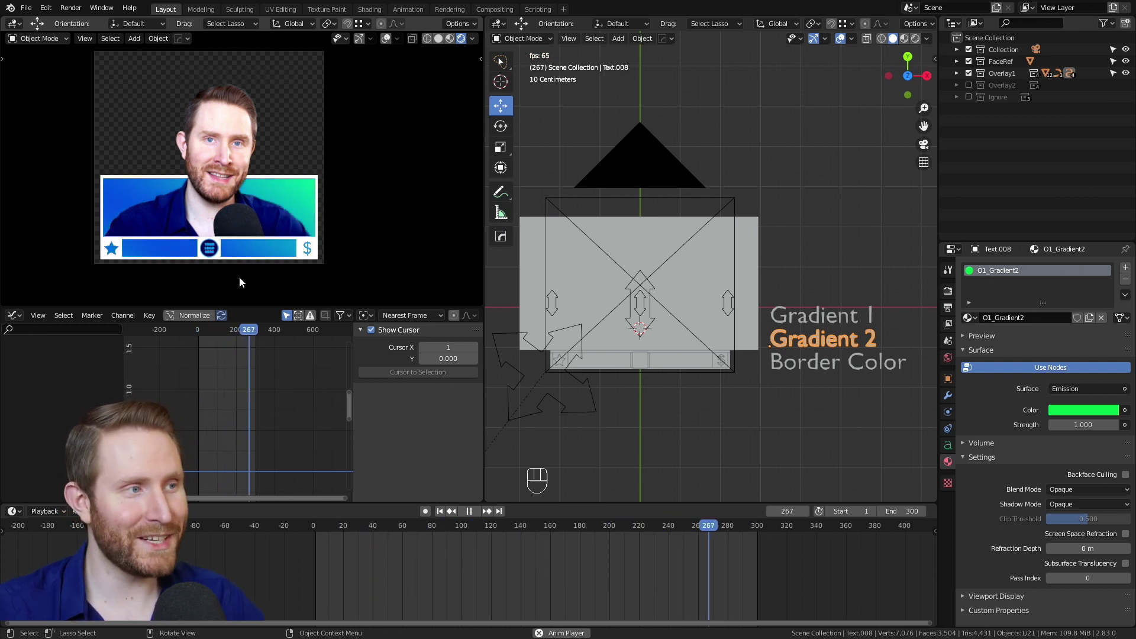
{"action": "key", "text": "space"}
{"action": "key", "text": "shift+Left"}
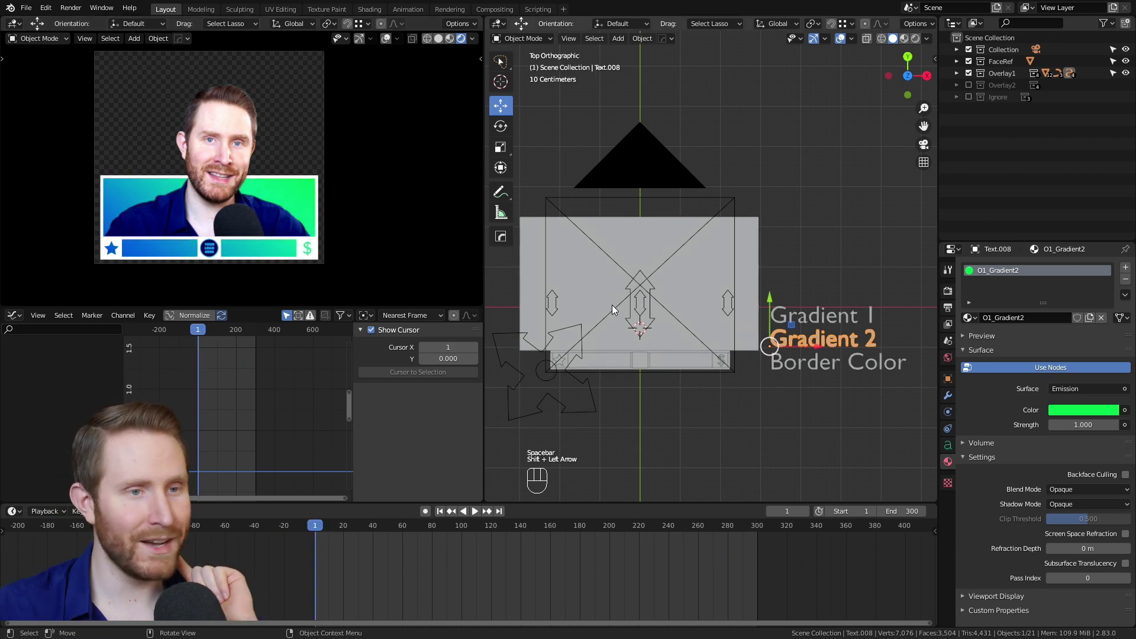
{"action": "left_click", "coordinate": [835, 371]}
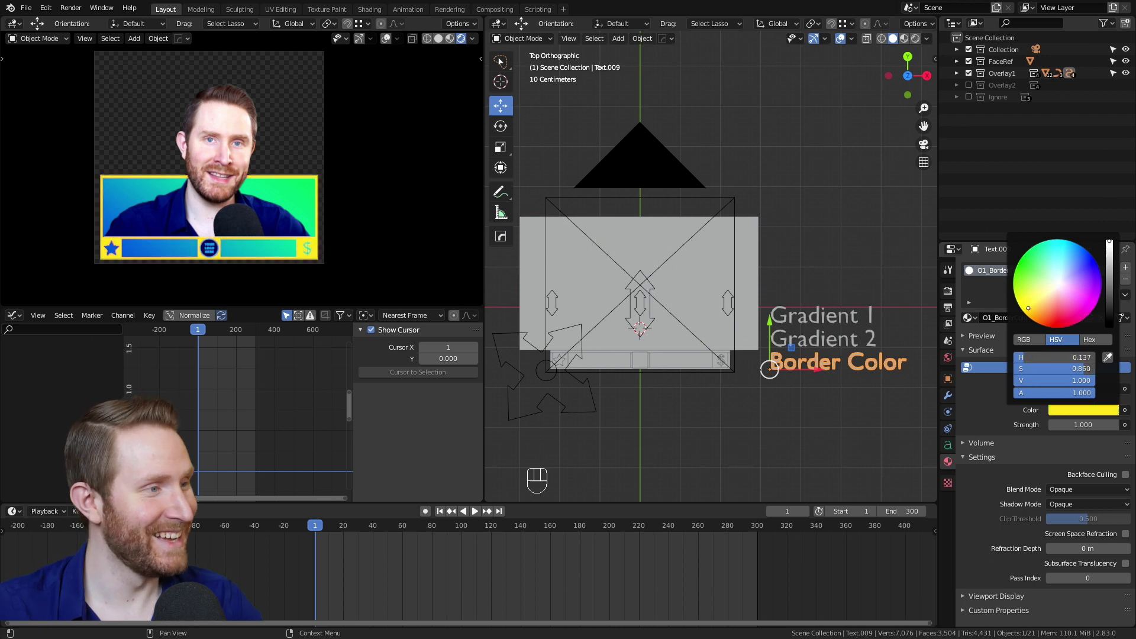
{"action": "key", "text": "ctrl+z"}
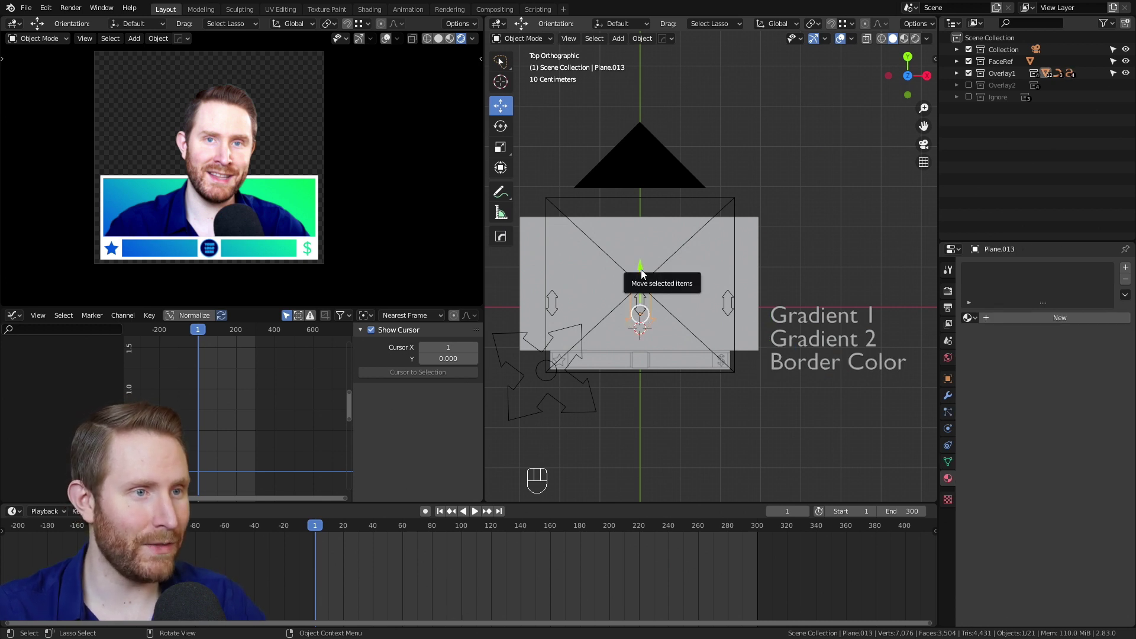
Try raising and curving the overlay's top edge with the control planes, undoing each attempt.
{"action": "left_click_drag", "start_coordinate": [644, 275], "coordinate": [643, 265]}
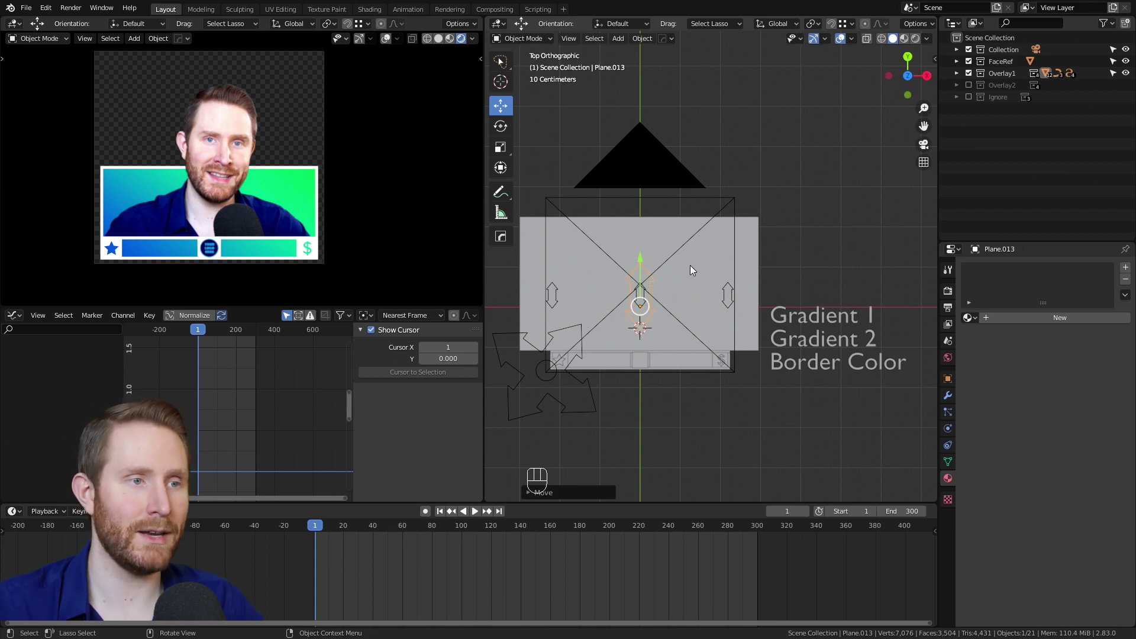
{"action": "left_click", "coordinate": [650, 293]}
{"action": "left_click", "coordinate": [646, 303]}
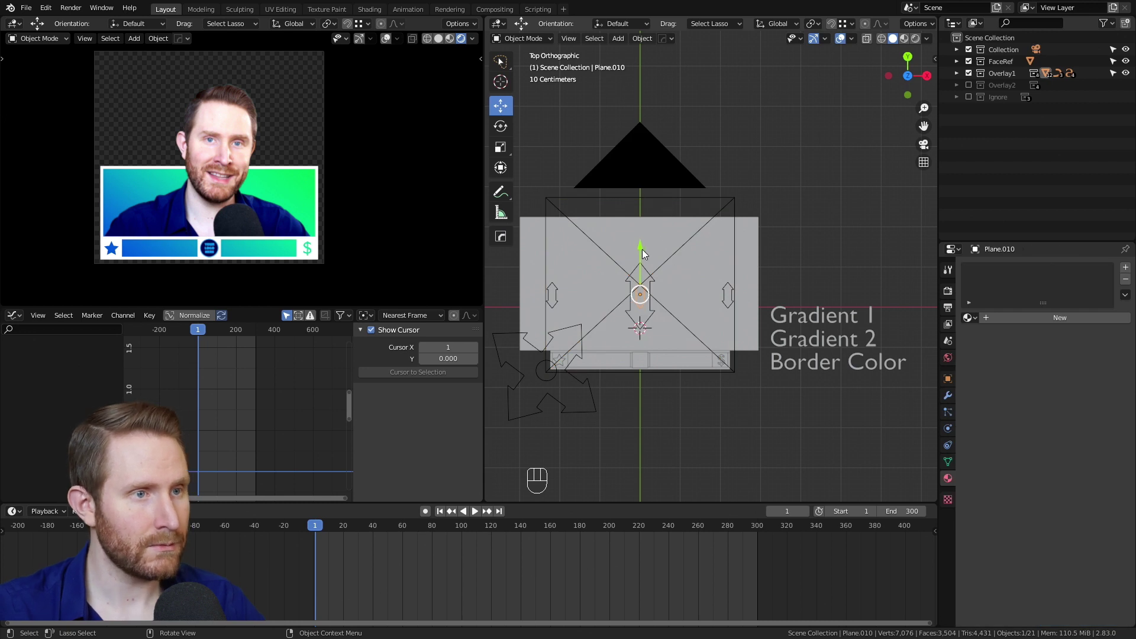
{"action": "left_click_drag", "start_coordinate": [644, 257], "coordinate": [655, 265]}
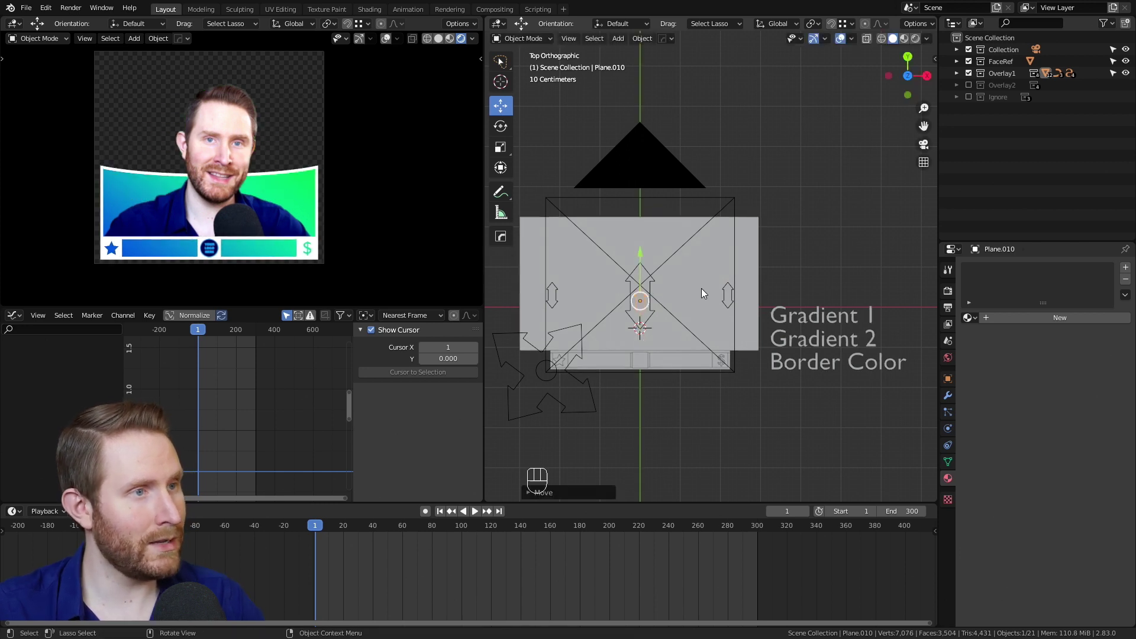
{"action": "key", "text": "ctrl+z"}
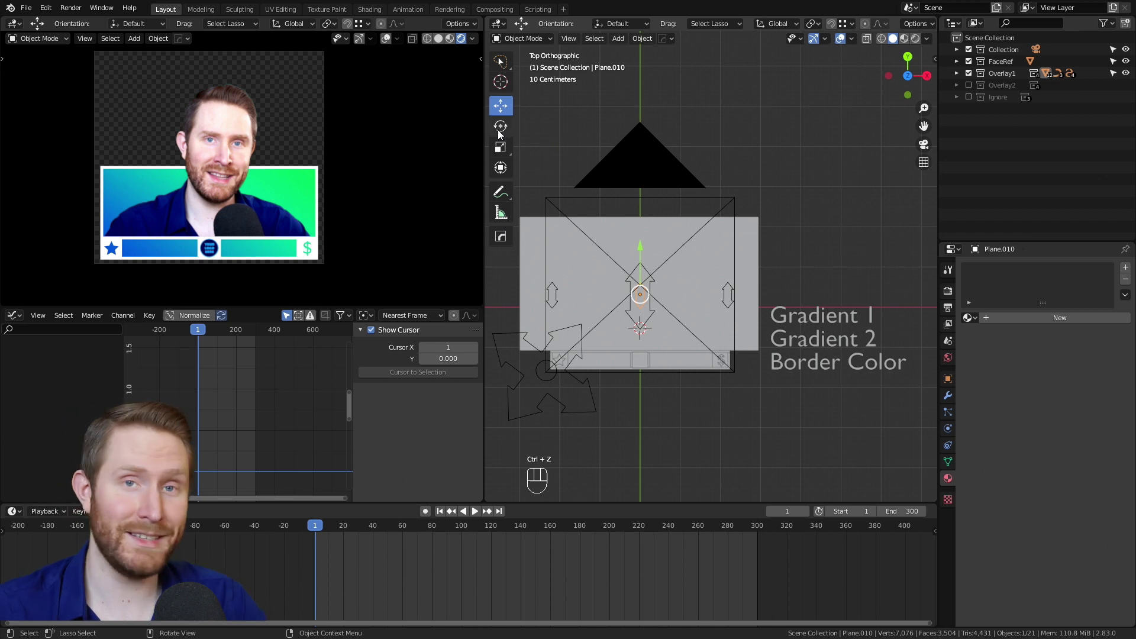
{"action": "left_click", "coordinate": [502, 126]}
{"action": "left_click_drag", "start_coordinate": [689, 270], "coordinate": [785, 324]}
{"action": "key", "text": "ctrl+z"}
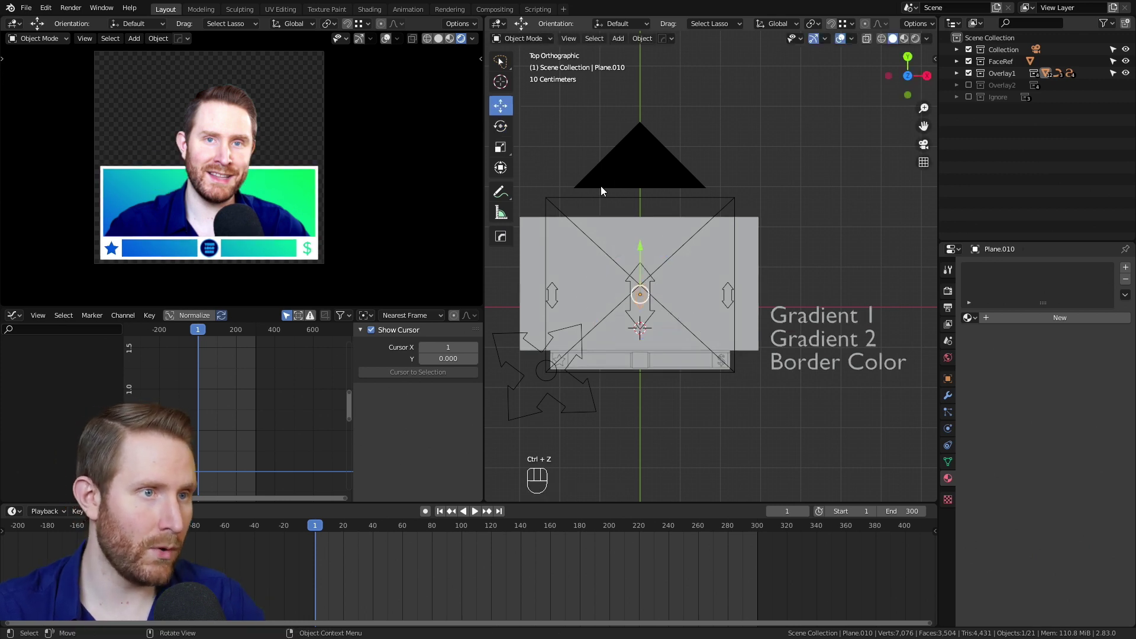
Experiment with a high arch and a curved upper-left corner, then undo those changes.
{"action": "left_click_drag", "start_coordinate": [645, 255], "coordinate": [638, 197]}
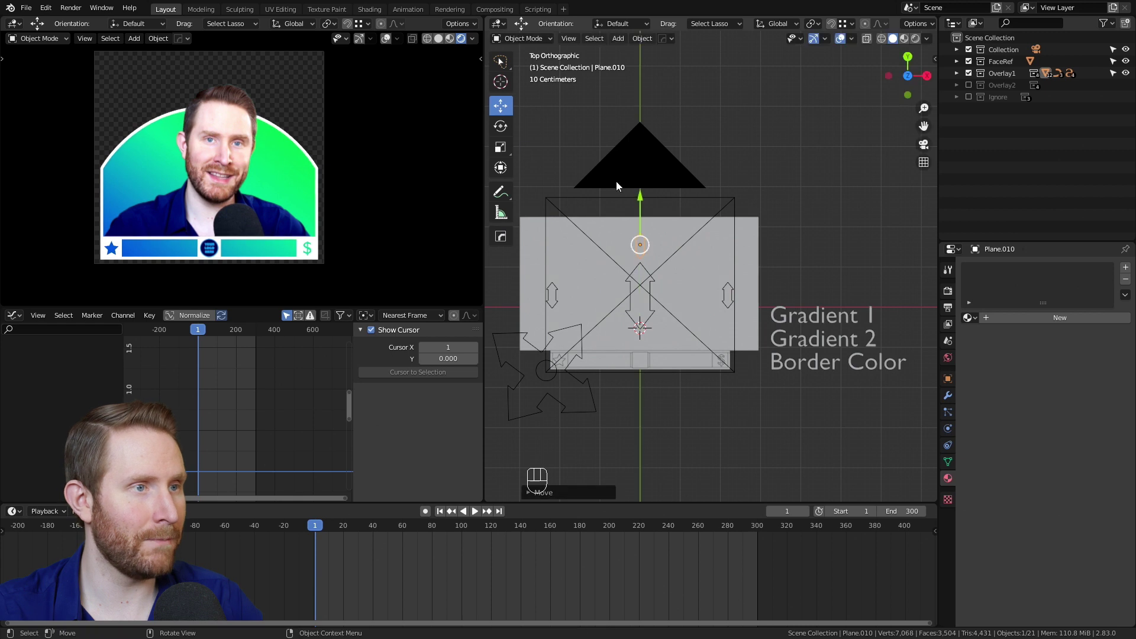
{"action": "left_click", "coordinate": [503, 147]}
{"action": "left_click_drag", "start_coordinate": [688, 223], "coordinate": [688, 259]}
{"action": "key", "text": "ctrl+z"}
{"action": "key", "text": "ctrl+z"}
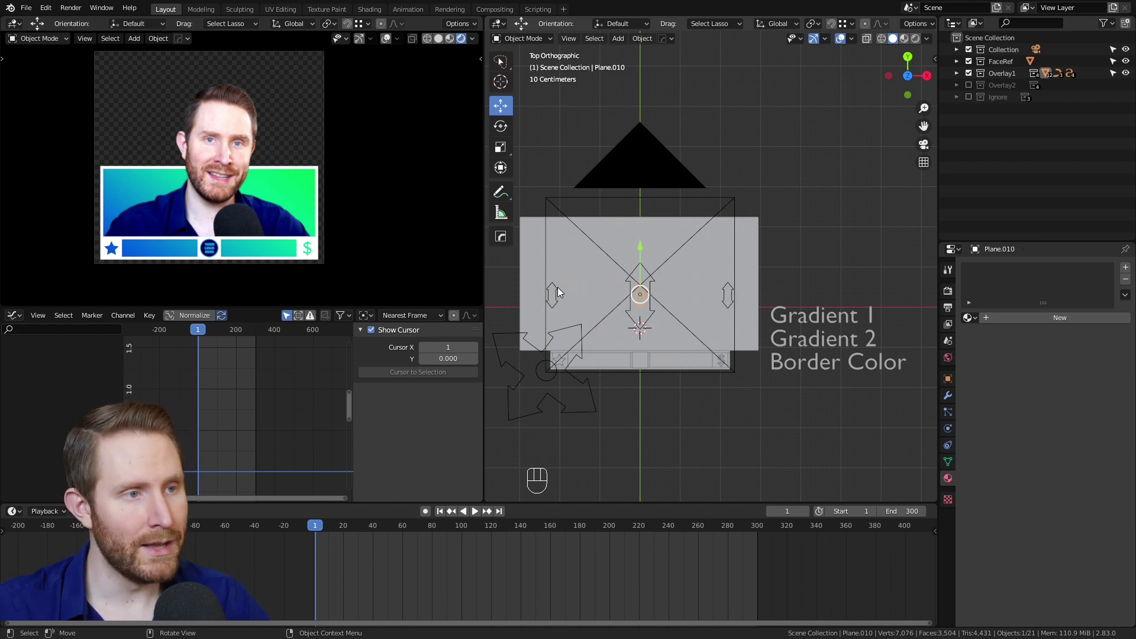
{"action": "left_click_drag", "start_coordinate": [556, 254], "coordinate": [554, 198]}
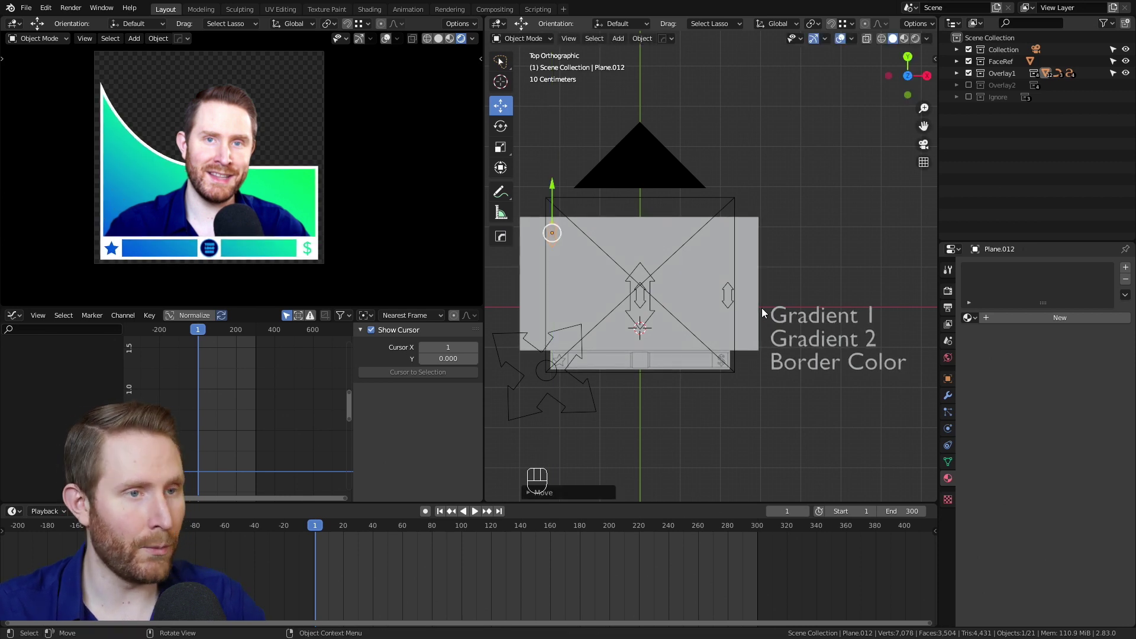
{"action": "key", "text": "ctrl+z"}
Bend the top edge into a rounded arch above the face using the height control.
{"action": "left_click", "coordinate": [728, 290]}
{"action": "left_click_drag", "start_coordinate": [731, 257], "coordinate": [711, 218]}
{"action": "key", "text": "ctrl+z"}
{"action": "left_click", "coordinate": [645, 310]}
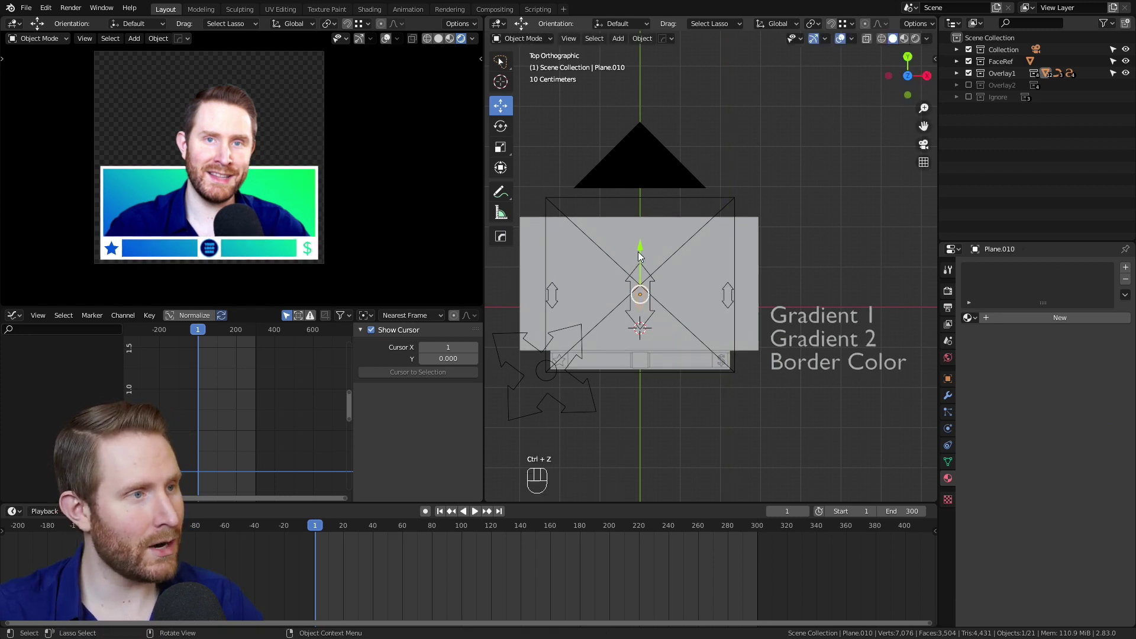
{"action": "left_click_drag", "start_coordinate": [642, 256], "coordinate": [653, 250]}
{"action": "left_click", "coordinate": [653, 310]}
Rotate, move and scale the overlay's bottom control plane to tweak its shape.
{"action": "left_click_drag", "start_coordinate": [643, 265], "coordinate": [647, 291]}
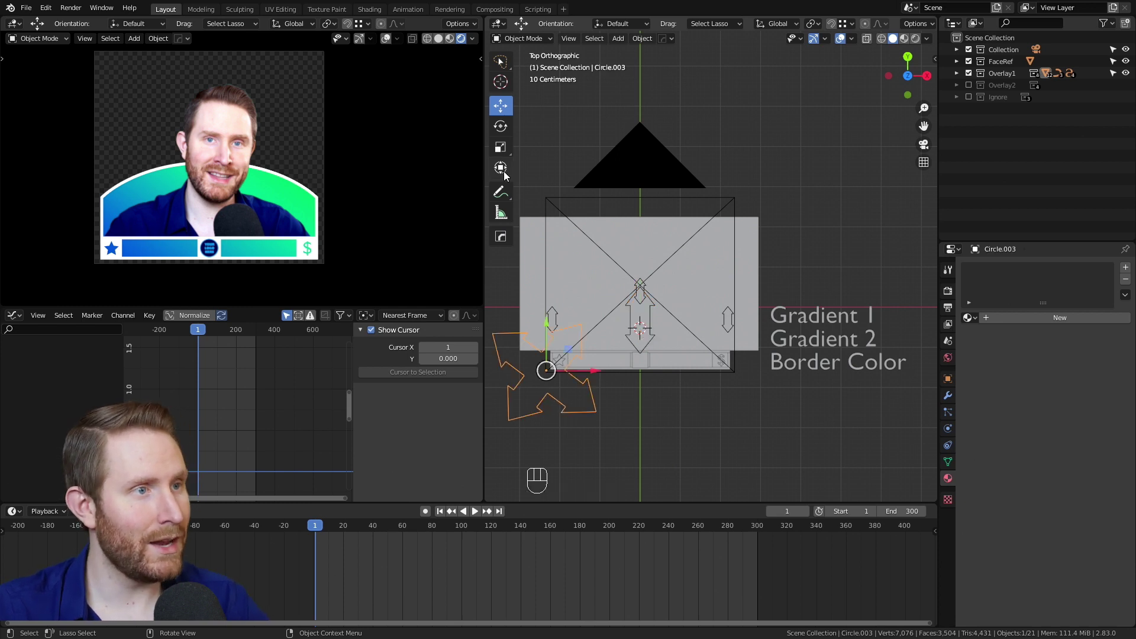
{"action": "key", "text": "r"}
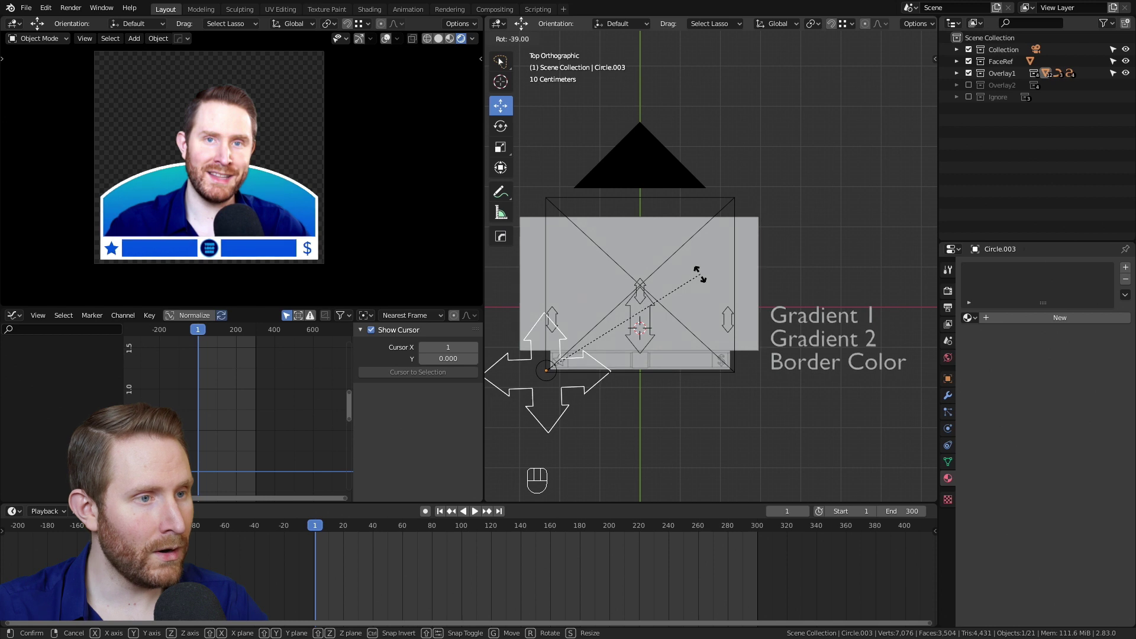
{"action": "key", "text": "g"}
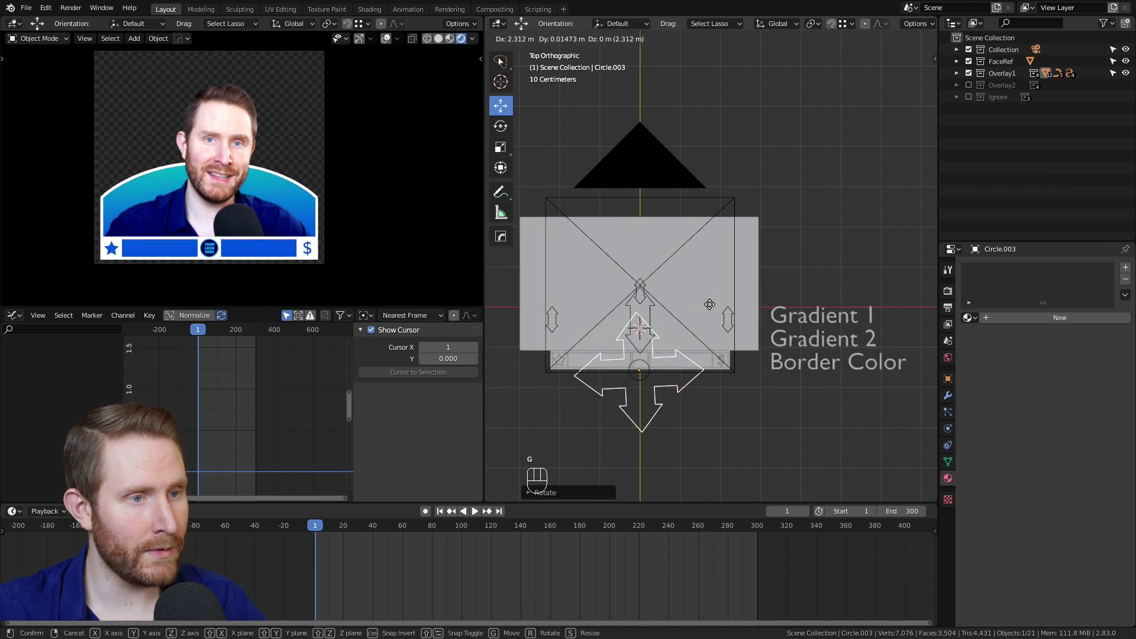
{"action": "key", "text": "r"}
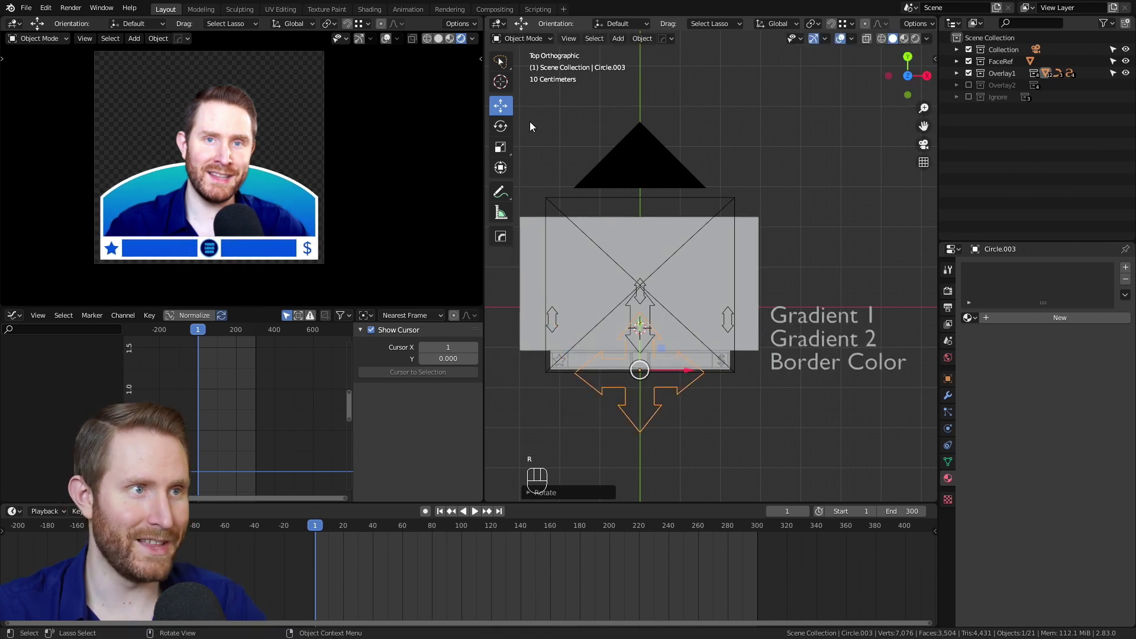
{"action": "key", "text": "s"}
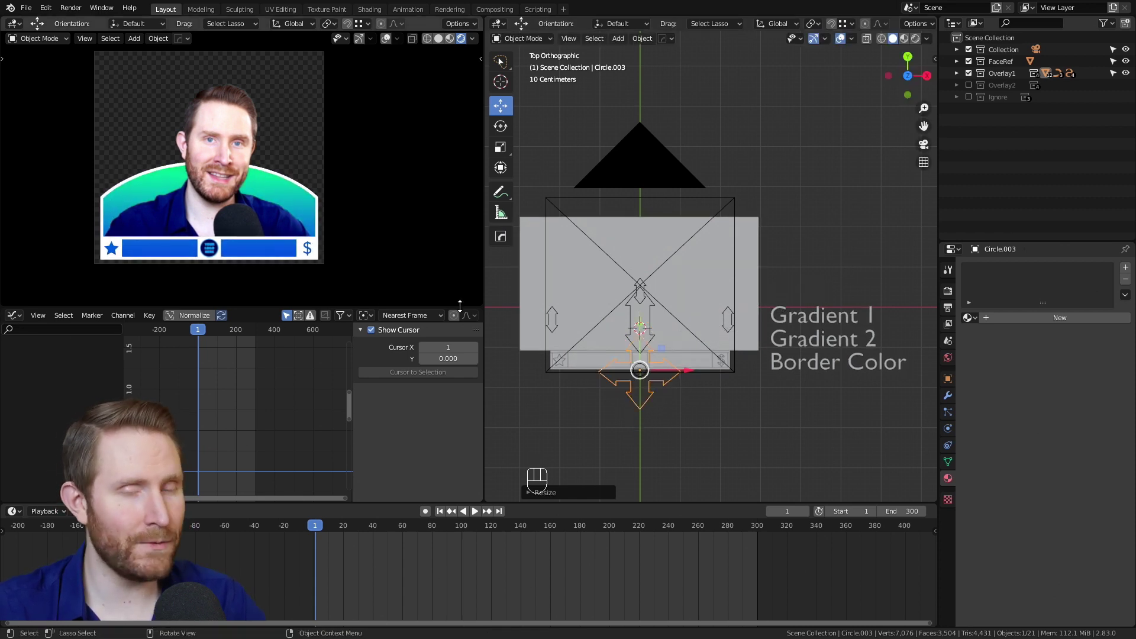
Play the animation, undo the bottom-control tweaks, and replay to check the green-blue gradient.
{"action": "key", "text": "space"}
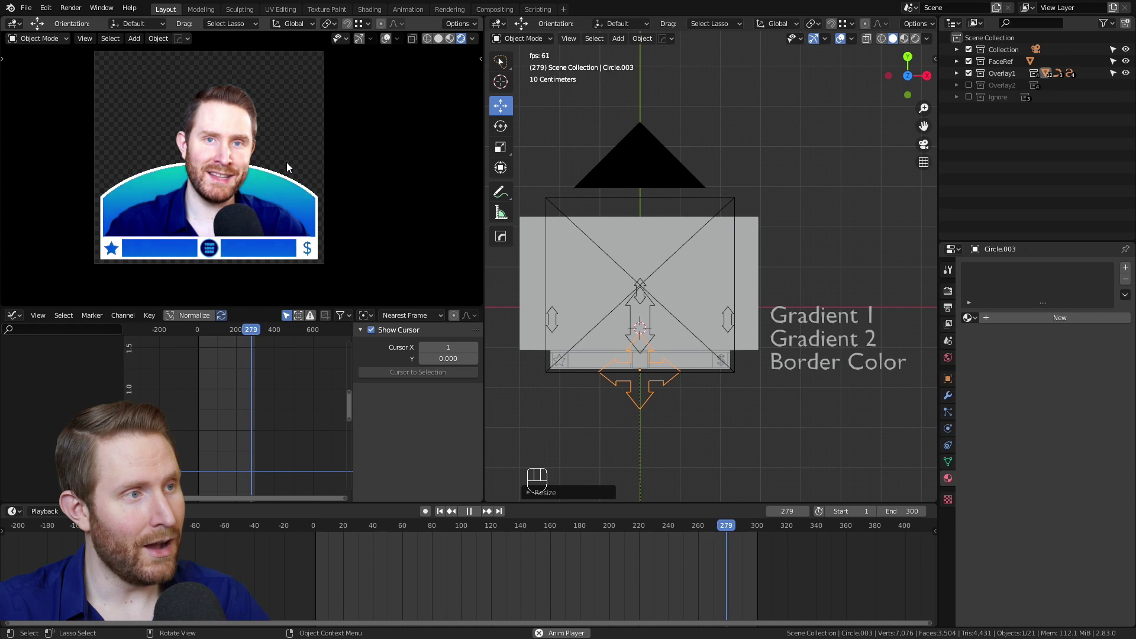
{"action": "key", "text": "s"}
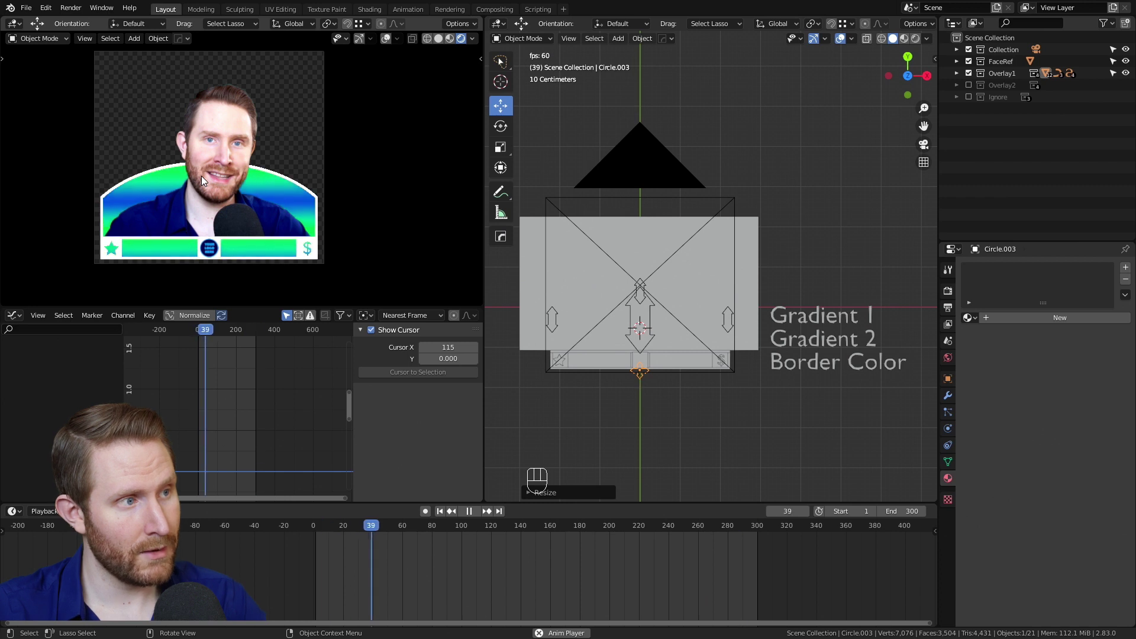
{"action": "key", "text": "ctrl+z"}
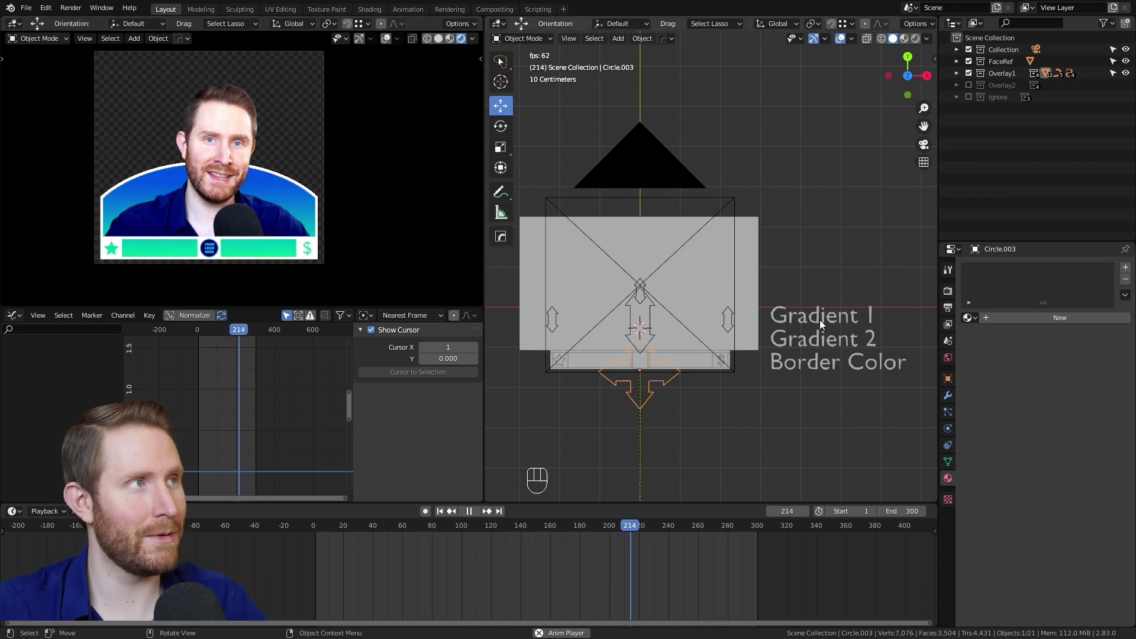
{"action": "key", "text": "space"}
{"action": "key", "text": "ctrl+z"}
{"action": "key", "text": "ctrl+z"}
{"action": "key", "text": "ctrl+z"}
{"action": "key", "text": "ctrl+z"}
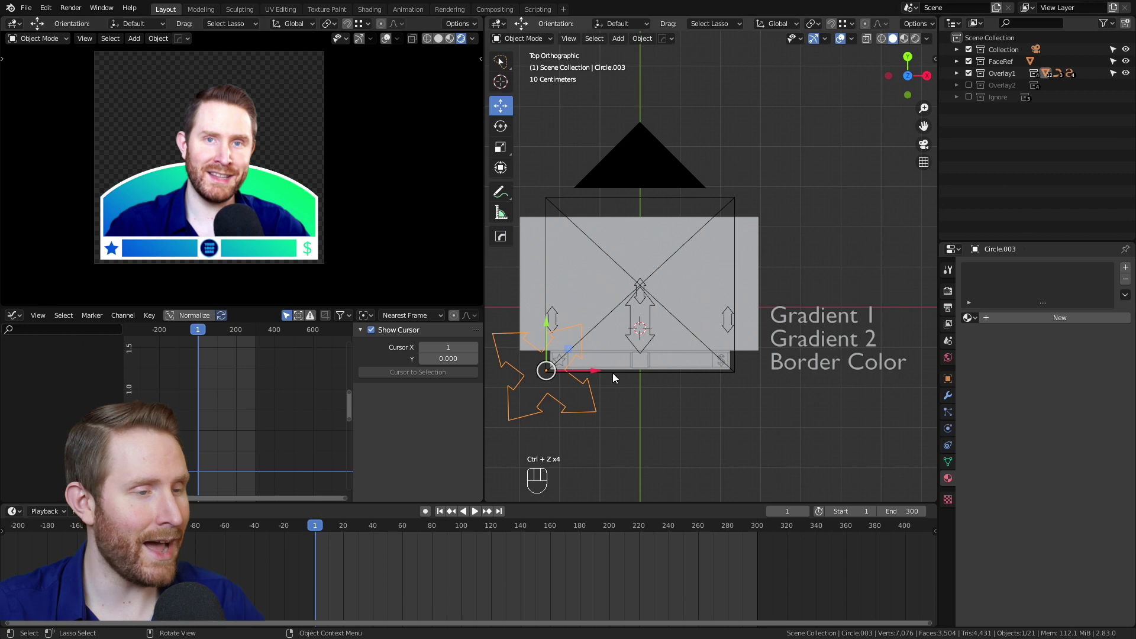
{"action": "key", "text": "space"}
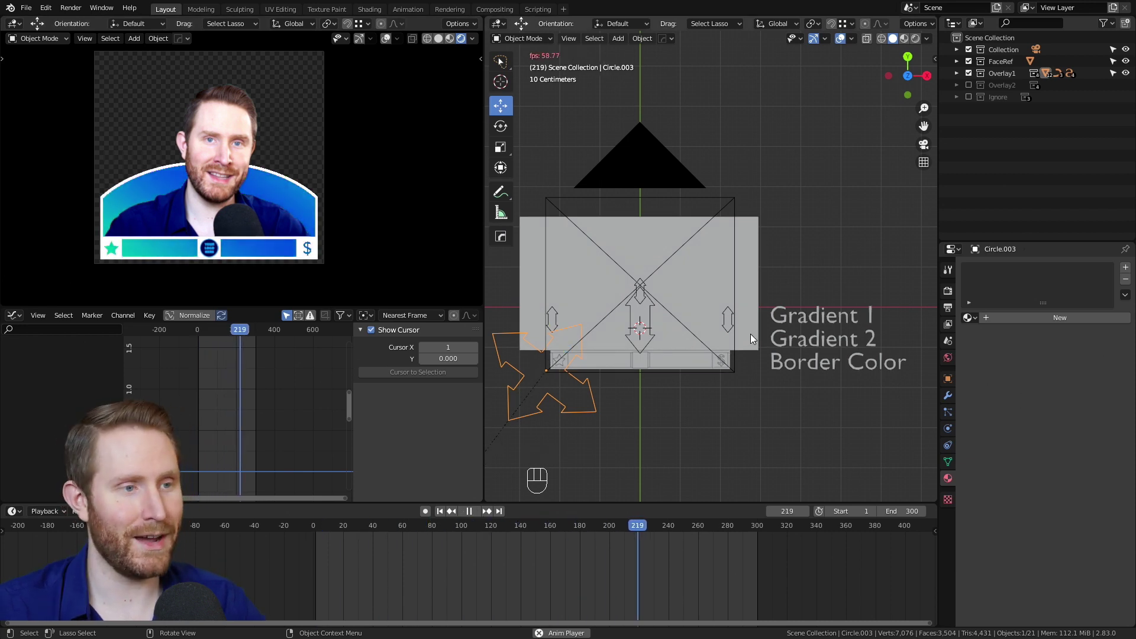
{"action": "key", "text": "space"}
At frame 1, select the overlay's fish logo, try enlarging it, then cancel the resize.
{"action": "key", "text": "shift+Left"}
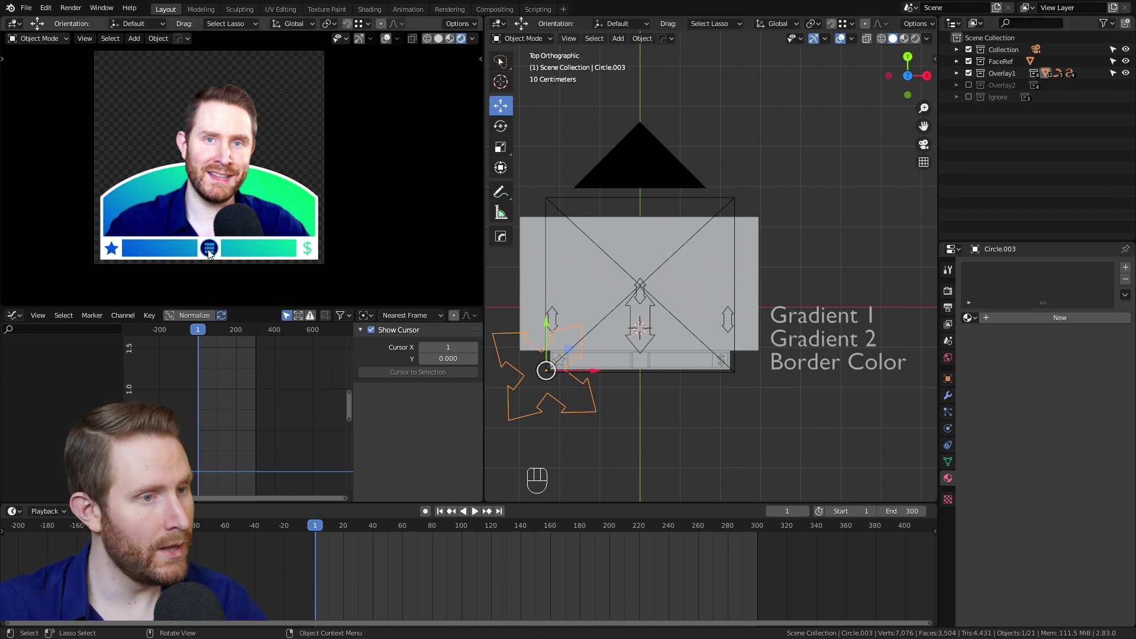
{"action": "left_click", "coordinate": [210, 255]}
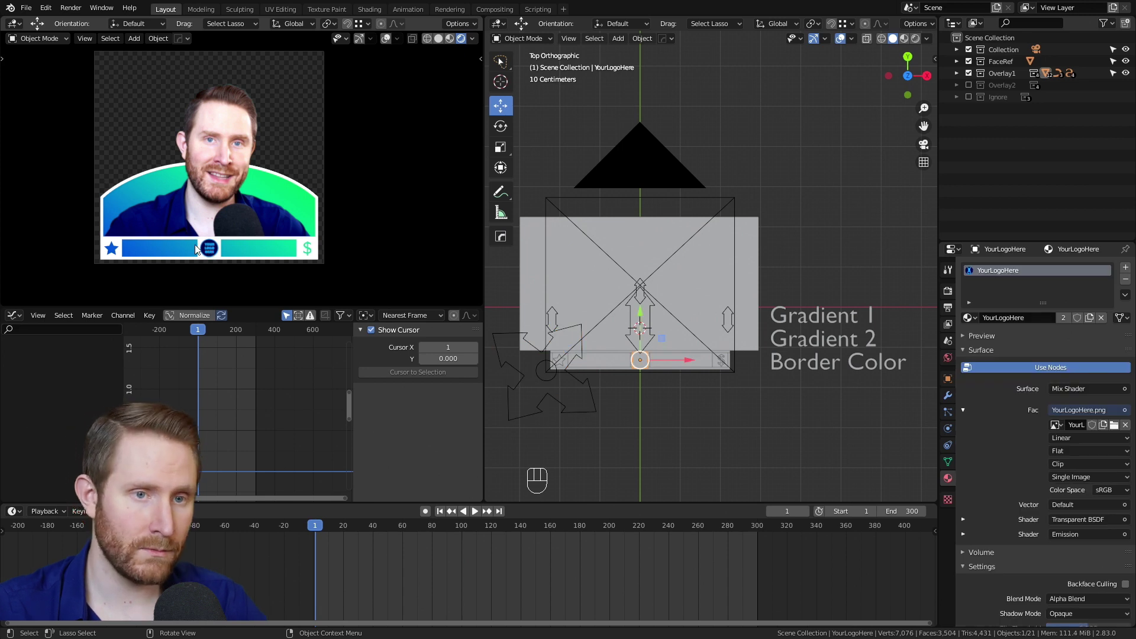
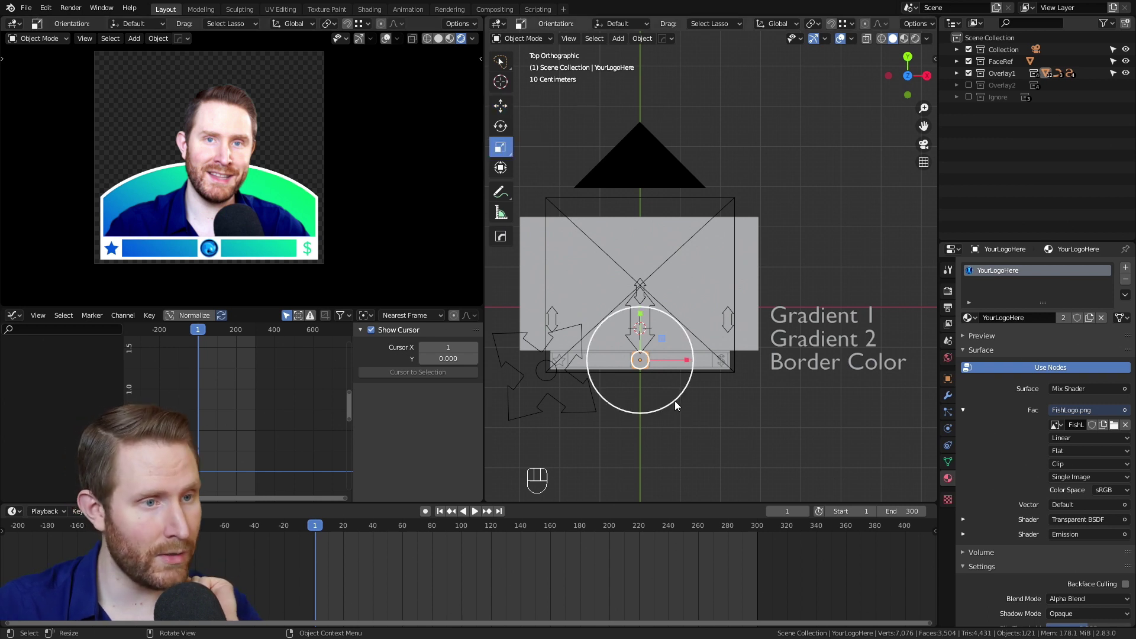
{"action": "left_click_drag", "start_coordinate": [678, 406], "coordinate": [720, 431]}
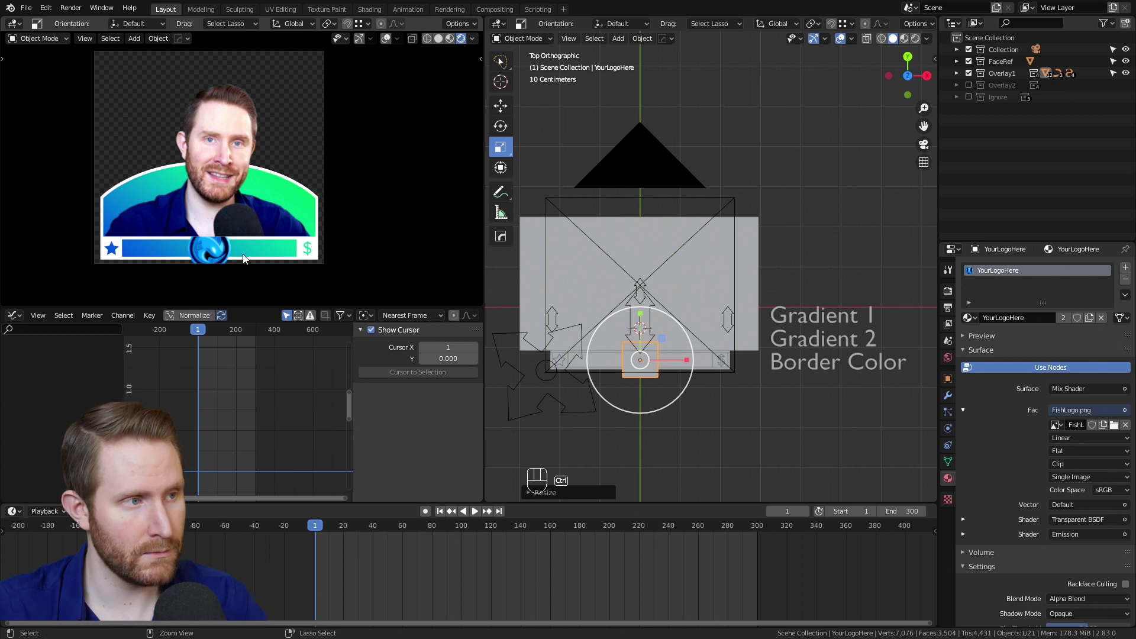
{"action": "key", "text": "ctrl+z"}
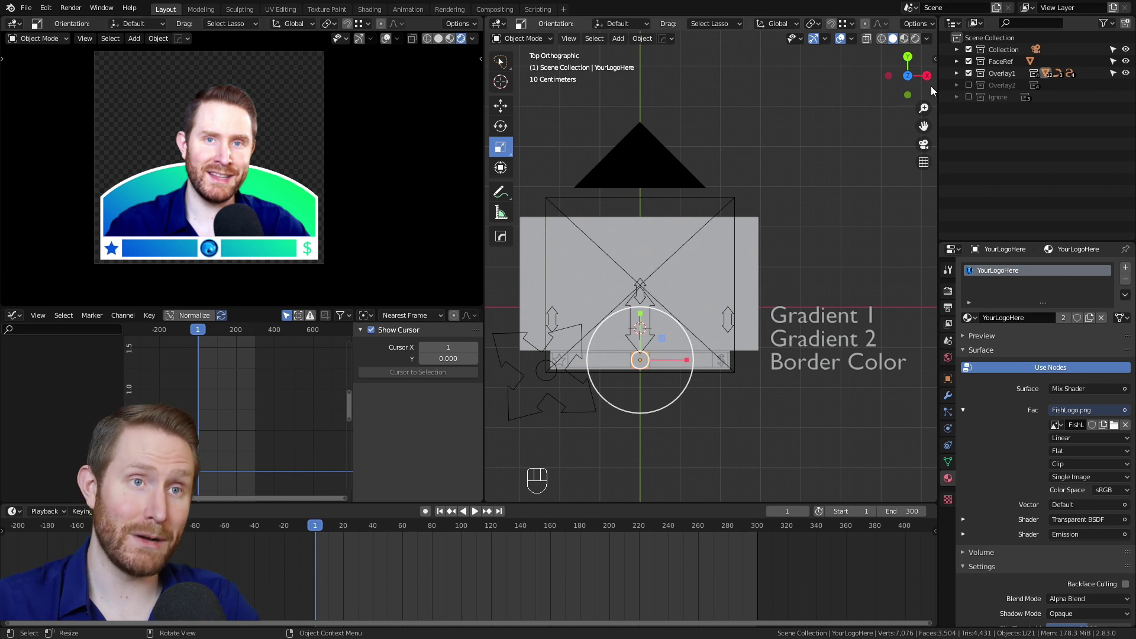
Expand Overlay1 and toggle its logo, art and metrics sub-collections off and back on.
{"action": "left_click", "coordinate": [963, 76]}
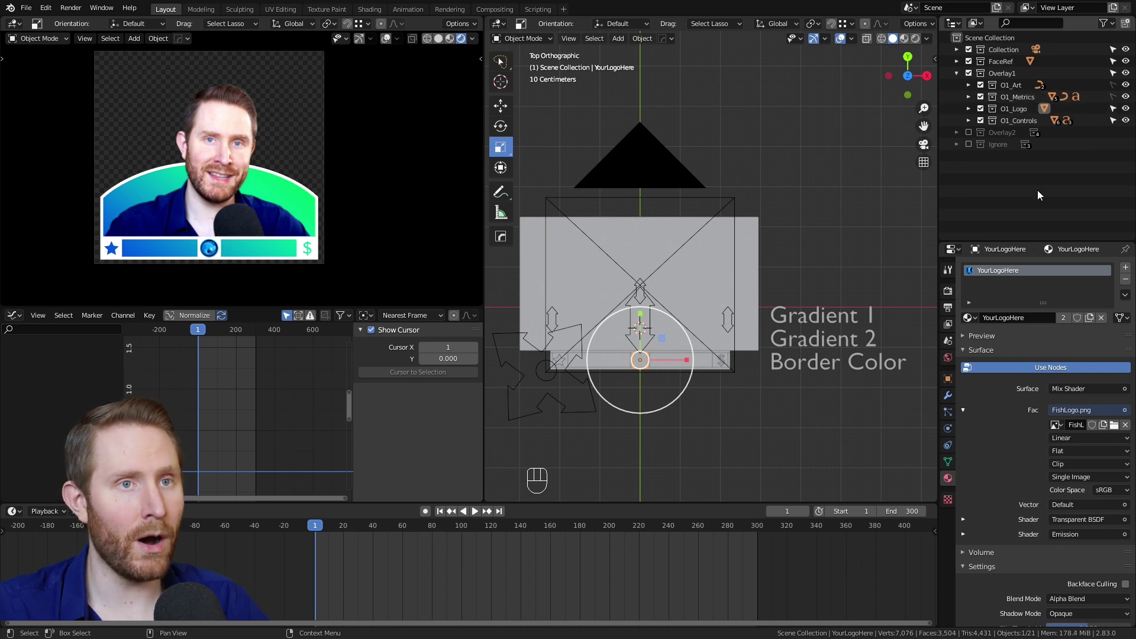
{"action": "left_click", "coordinate": [985, 111]}
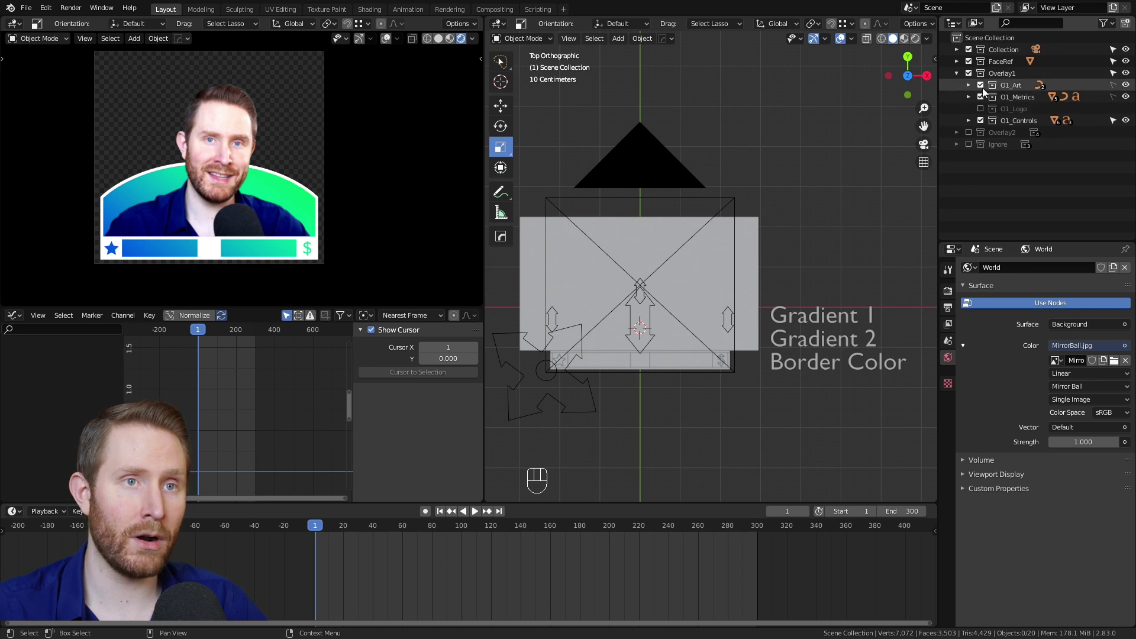
{"action": "left_click", "coordinate": [985, 87]}
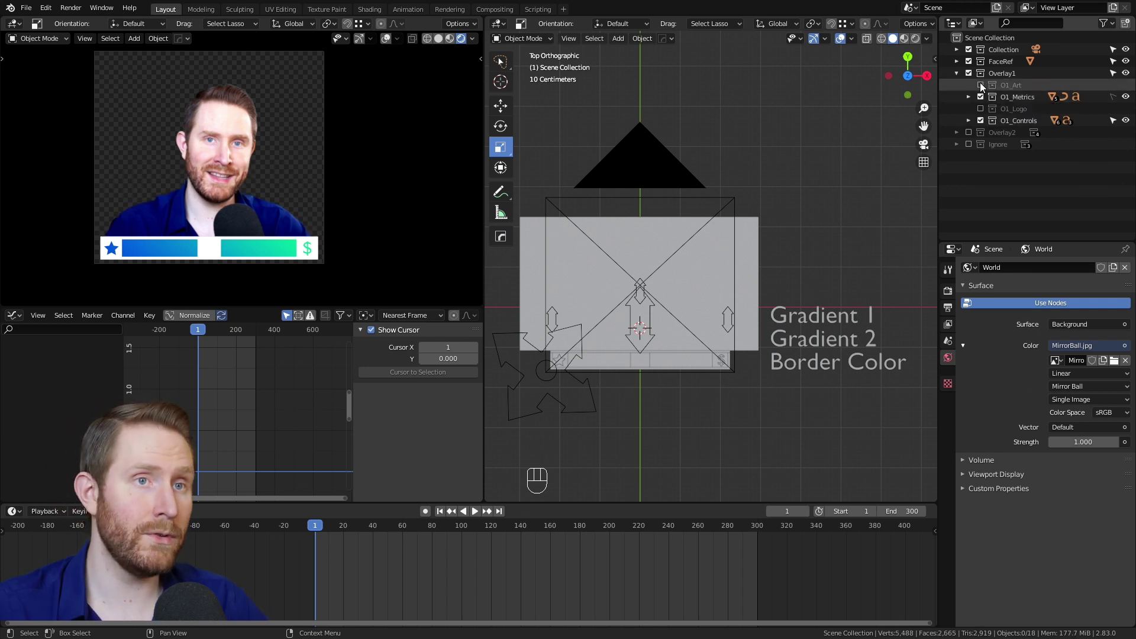
{"action": "left_click", "coordinate": [984, 86]}
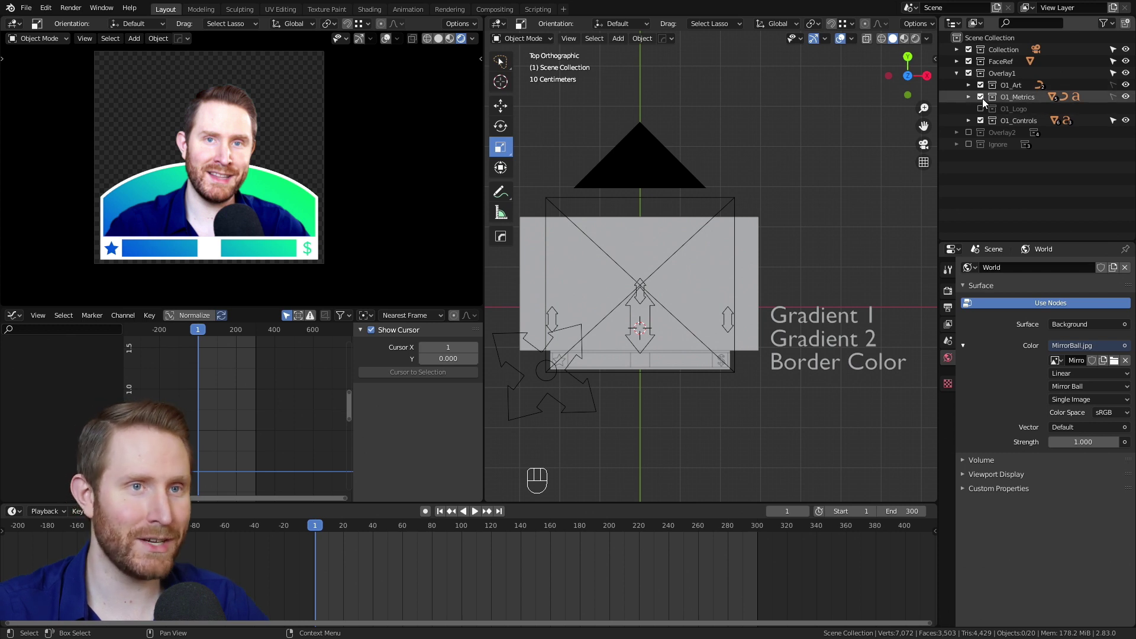
{"action": "left_click", "coordinate": [984, 99]}
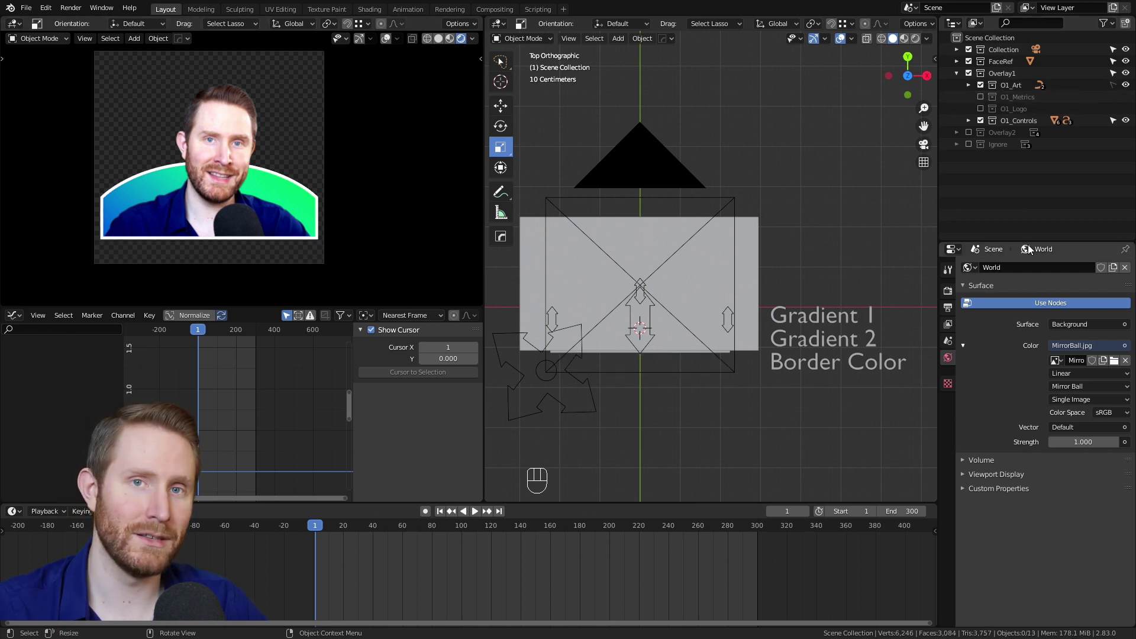
{"action": "left_click", "coordinate": [986, 88]}
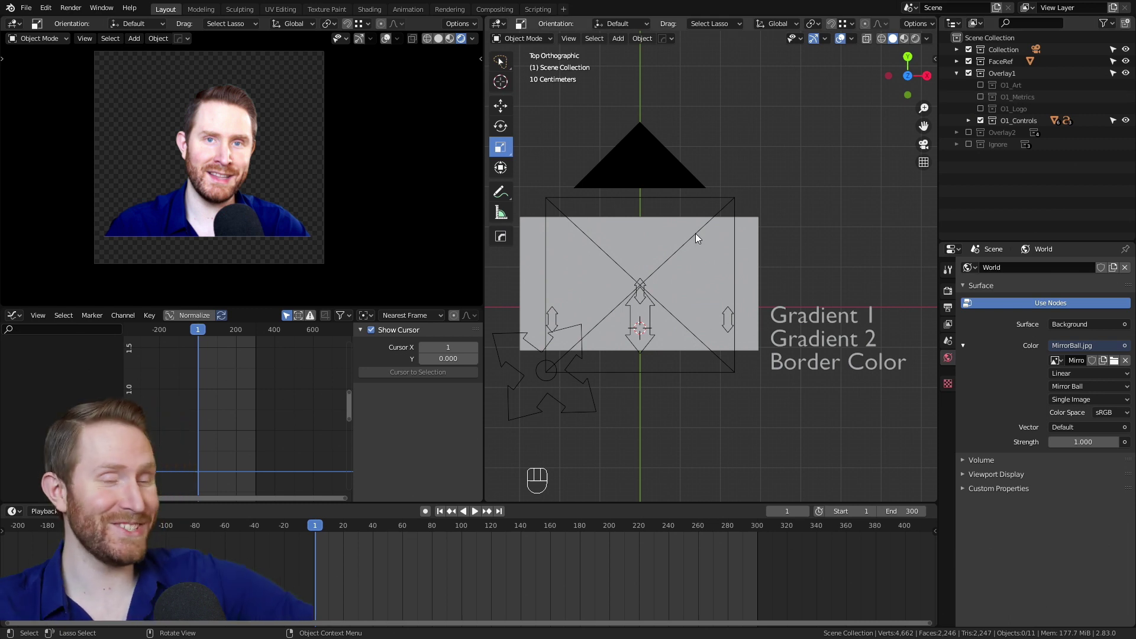
{"action": "left_click", "coordinate": [983, 90]}
{"action": "left_click", "coordinate": [985, 101]}
{"action": "left_click", "coordinate": [982, 112]}
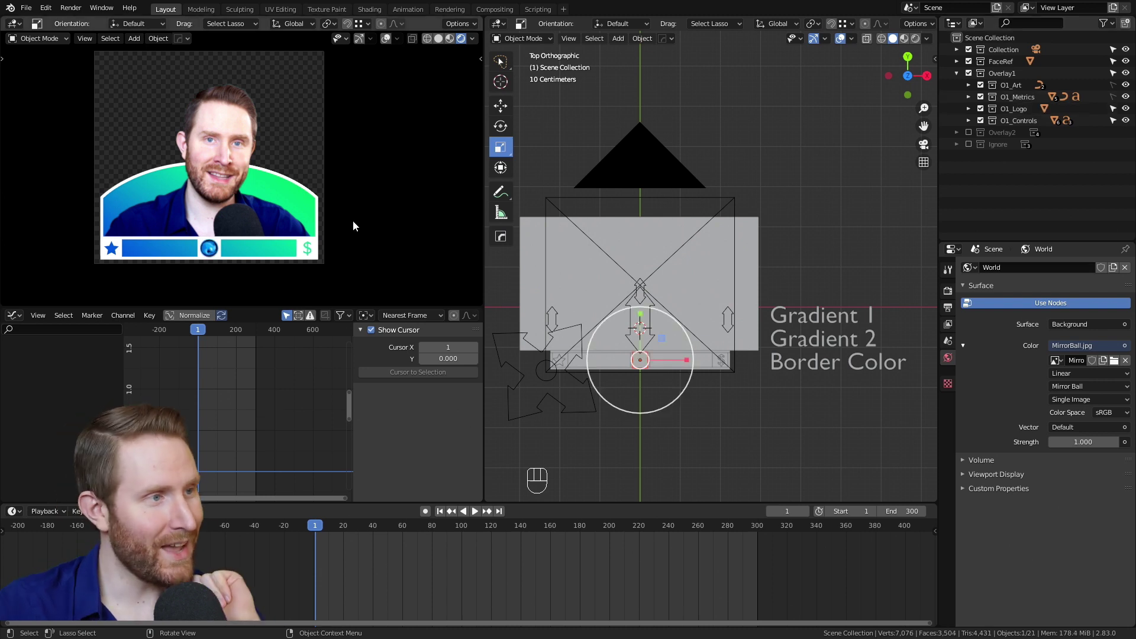
{"action": "left_click", "coordinate": [959, 78]}
Switch from Overlay1 to the TV-style Overlay2, load StreamSchoolLogo.png as its logo and scale it up.
{"action": "left_click", "coordinate": [971, 80]}
{"action": "left_click", "coordinate": [974, 89]}
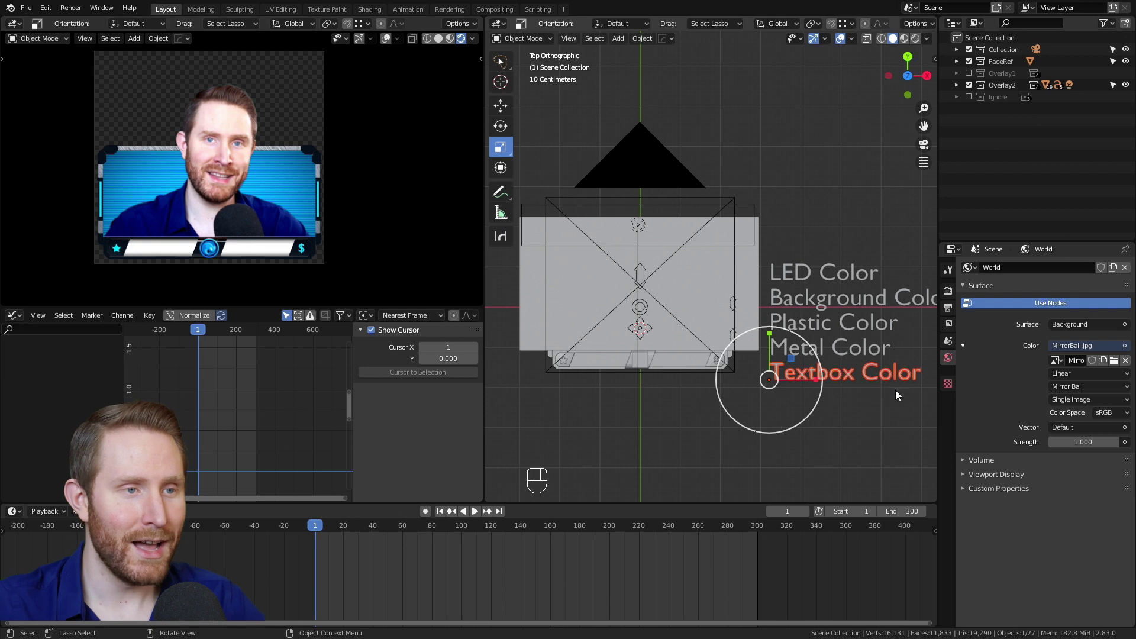
{"action": "key", "text": "alt+a"}
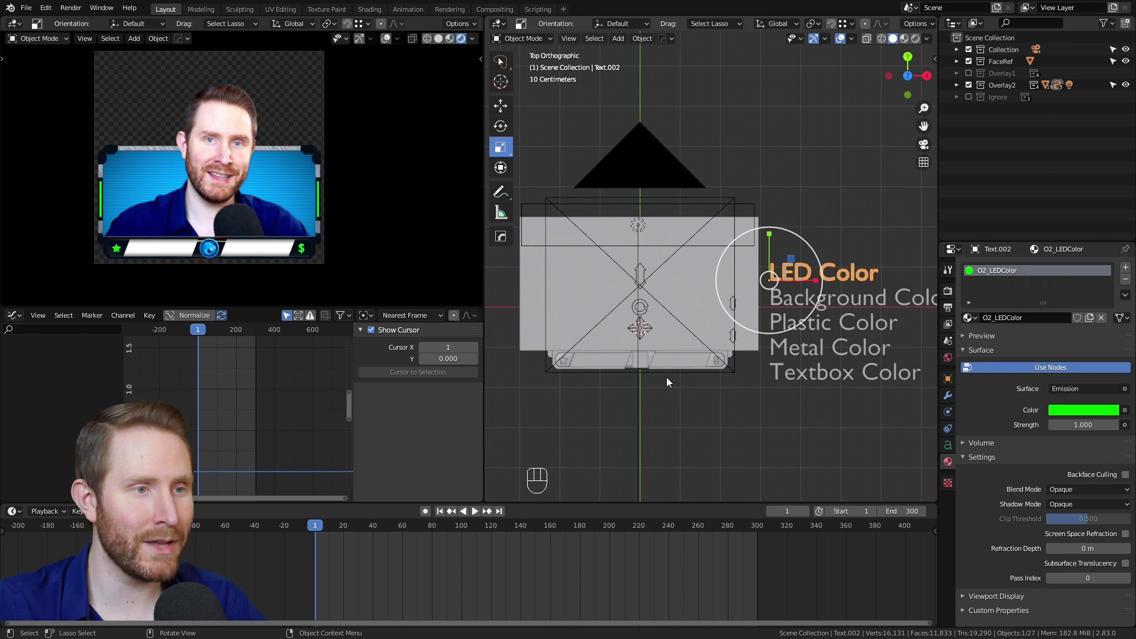
{"action": "left_click", "coordinate": [1116, 432]}
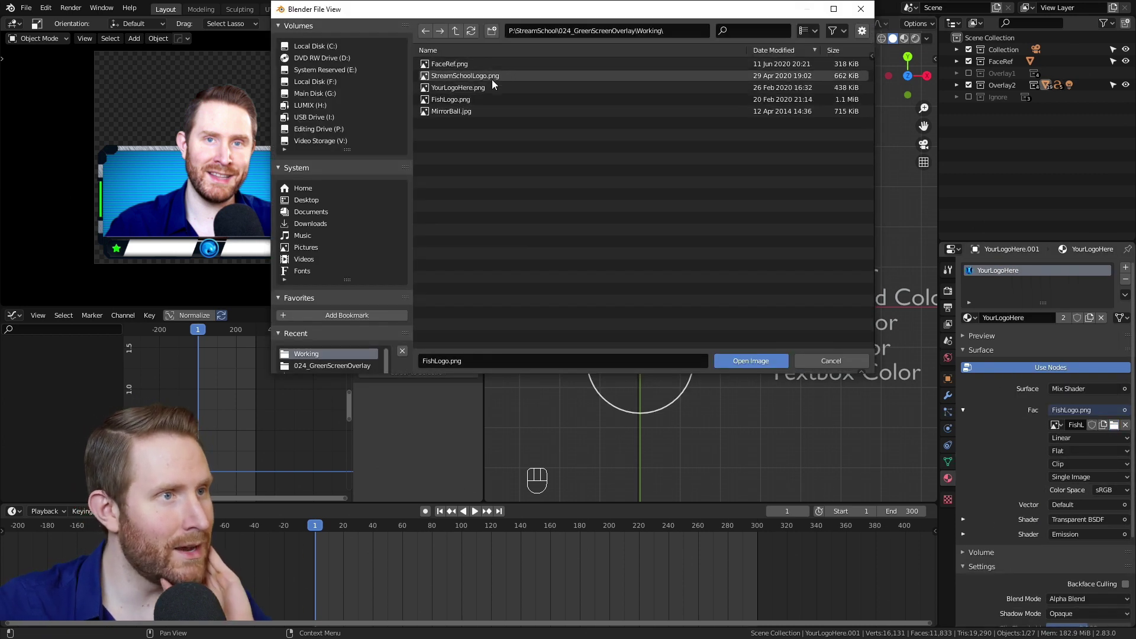
{"action": "key", "text": "s"}
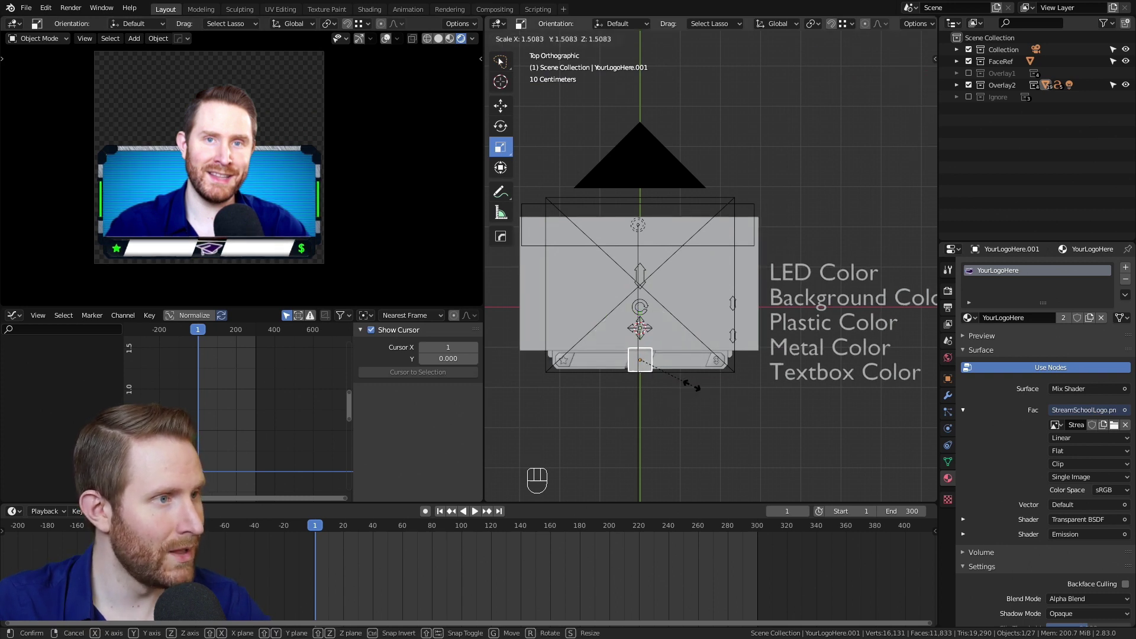
Make the TV overlay's LEDs magenta and its background purple after trying yellow.
{"action": "left_click", "coordinate": [1114, 417]}
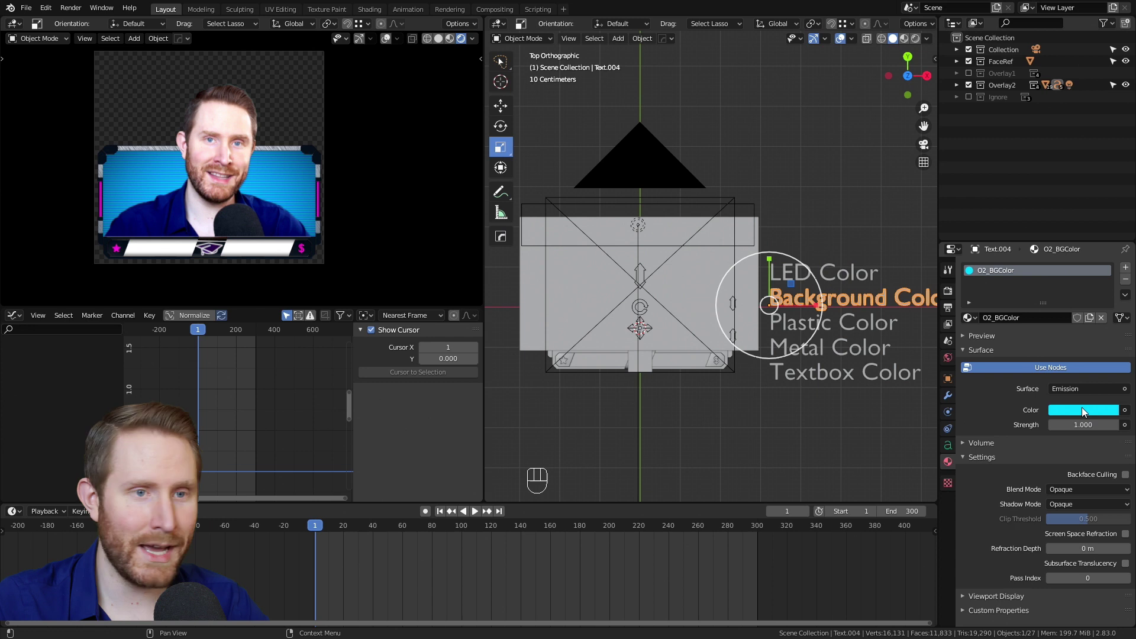
{"action": "left_click", "coordinate": [1083, 417]}
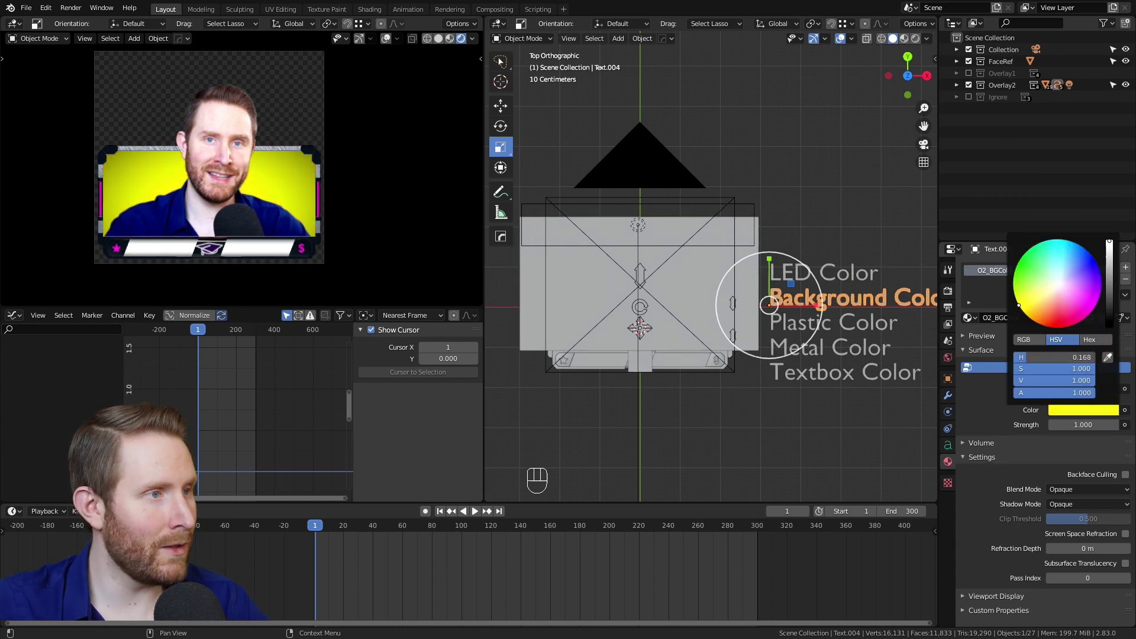
{"action": "middle_click", "coordinate": [287, 189]}
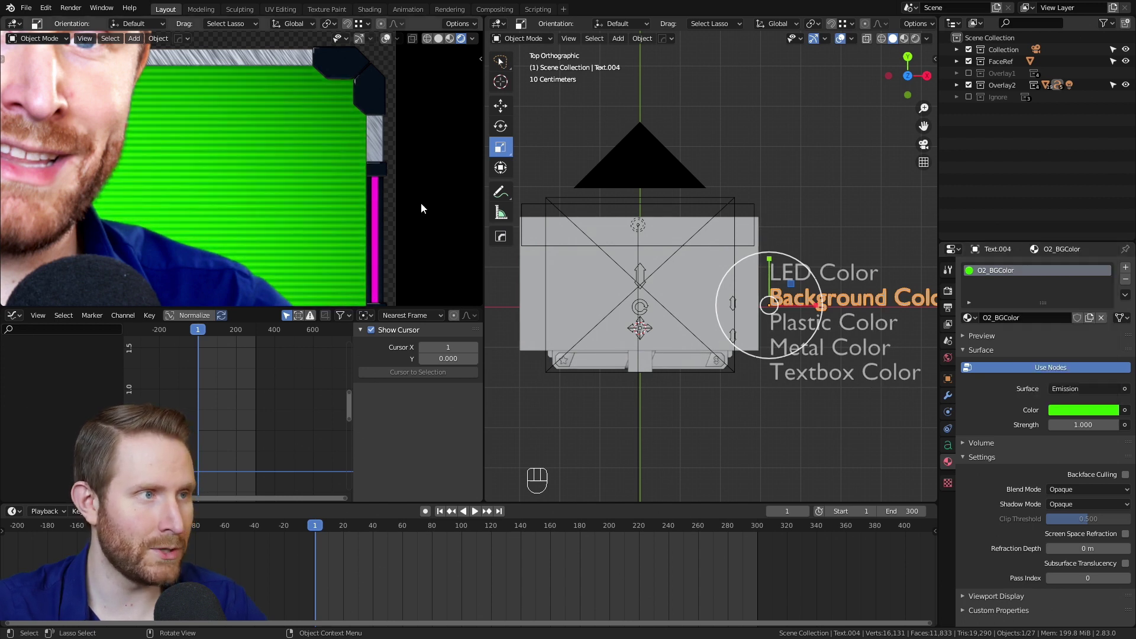
{"action": "left_click_drag", "start_coordinate": [332, 217], "coordinate": [1079, 465]}
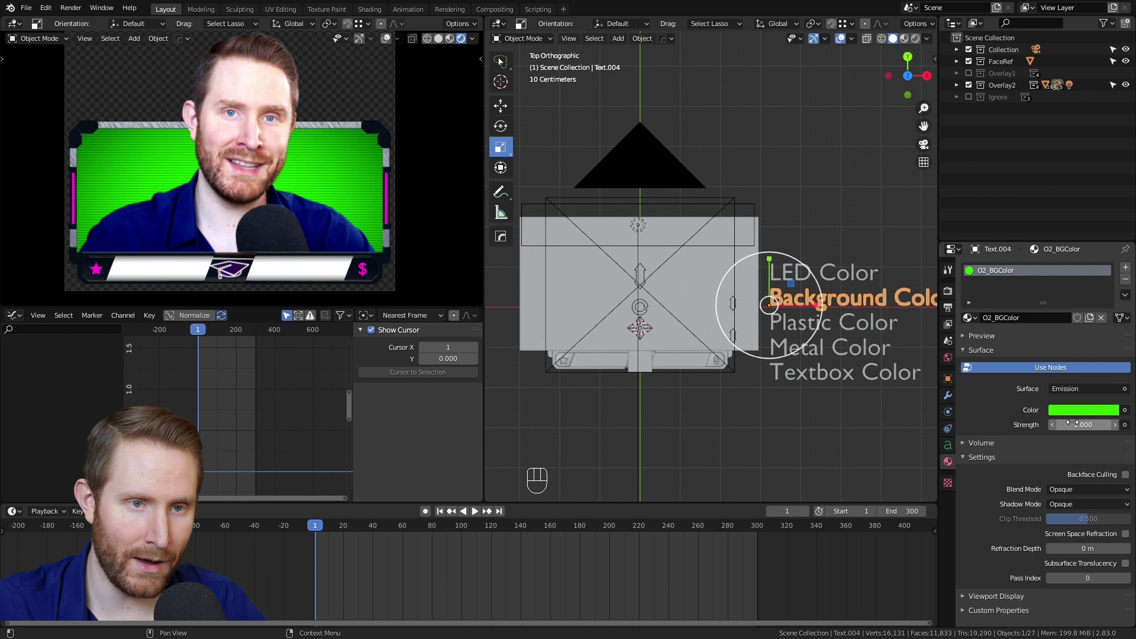
{"action": "left_click", "coordinate": [1083, 416]}
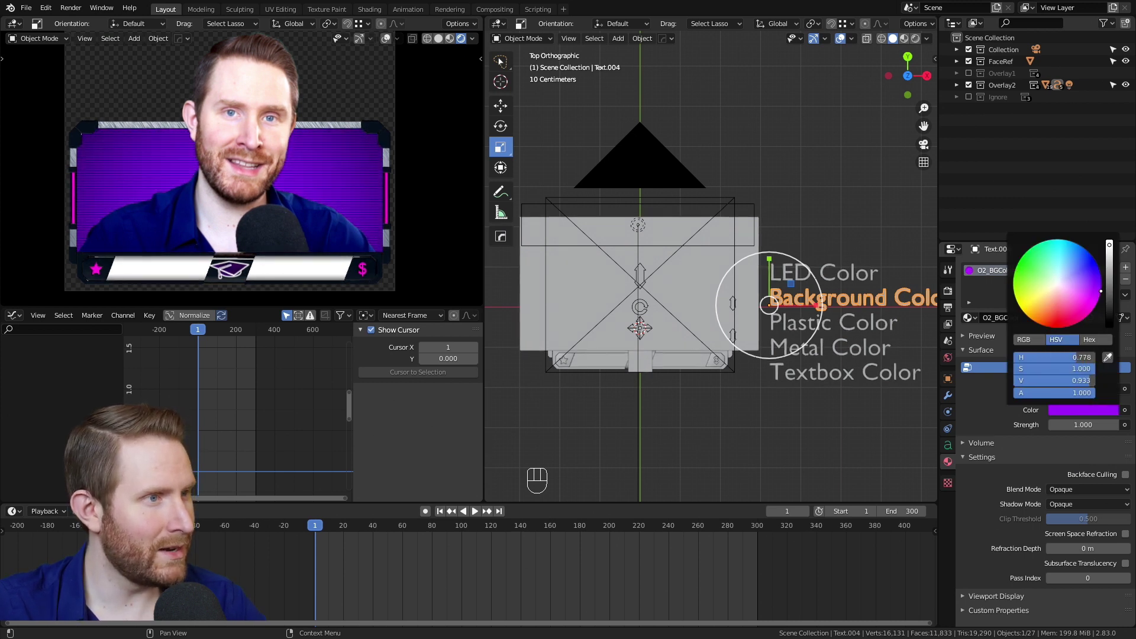
{"action": "left_click_drag", "start_coordinate": [337, 196], "coordinate": [327, 201]}
Colour the plastic dark purple, the metal pale pink and the text boxes pink.
{"action": "left_click", "coordinate": [887, 333]}
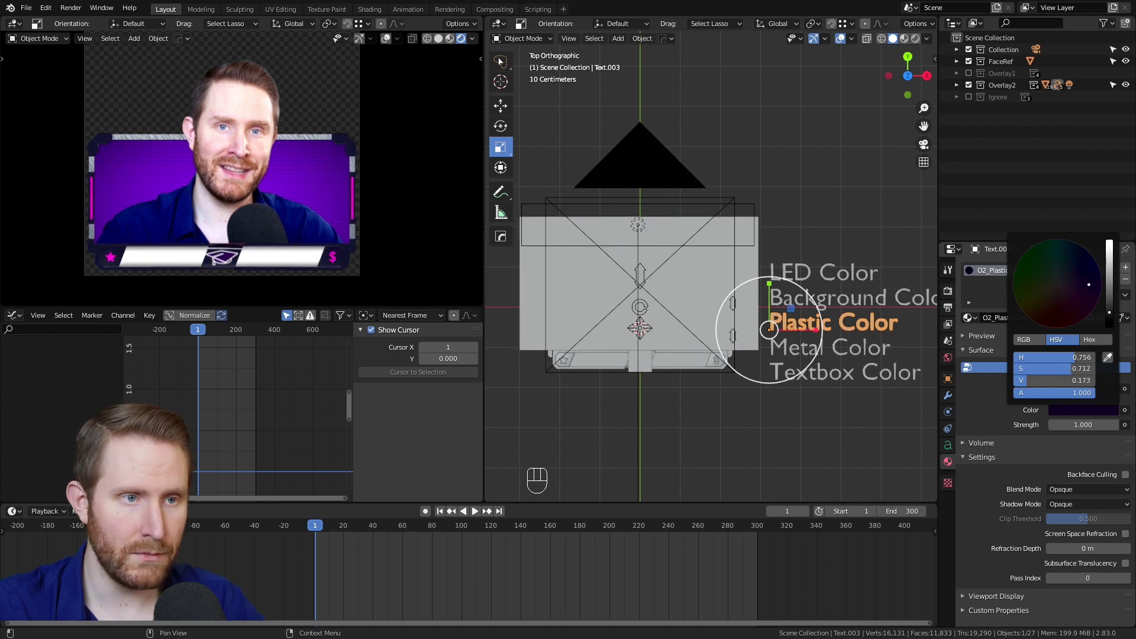
{"action": "left_click", "coordinate": [1065, 408]}
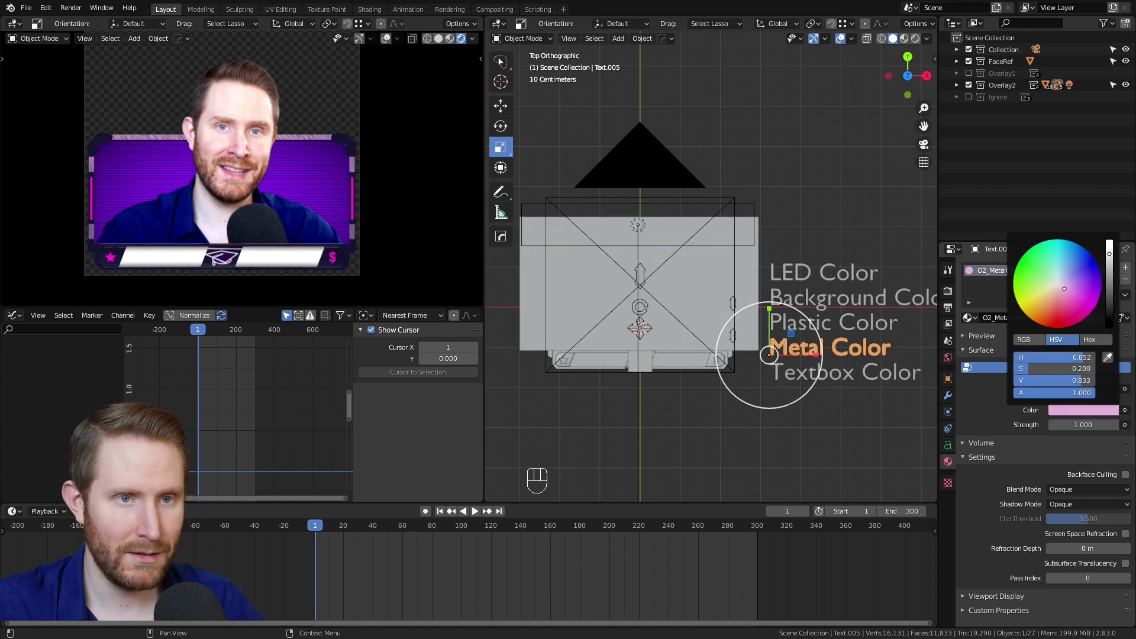
{"action": "left_click", "coordinate": [866, 378]}
{"action": "left_click", "coordinate": [1086, 412]}
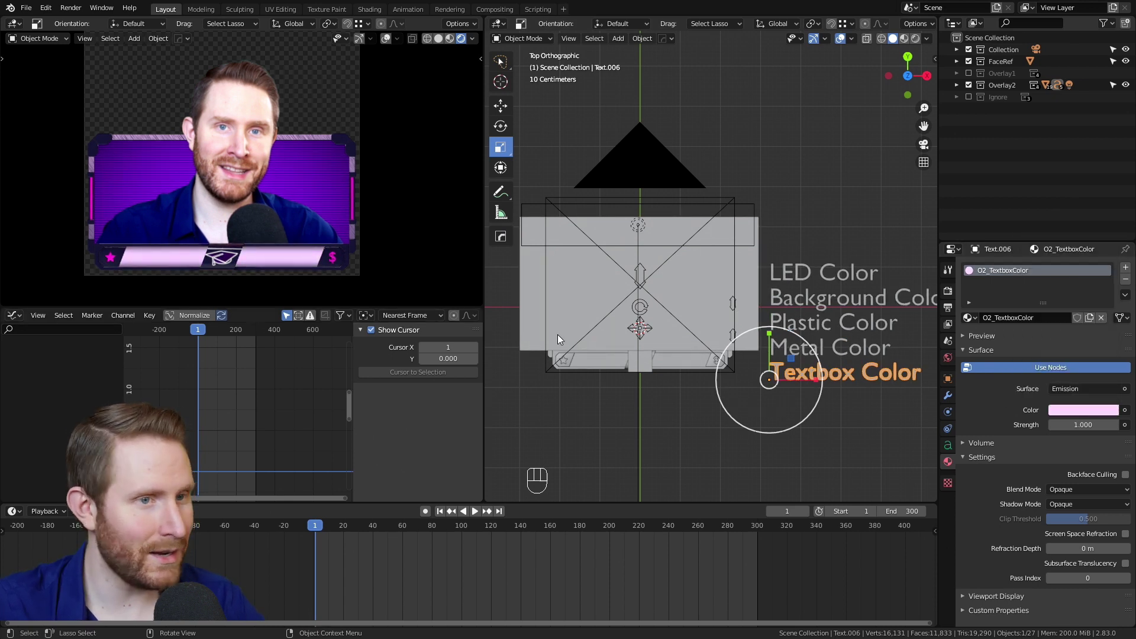
Resize the logo, play the recoloured purple TV overlay animation, then return to frame 1 with the whole frame in view.
{"action": "key", "text": "s"}
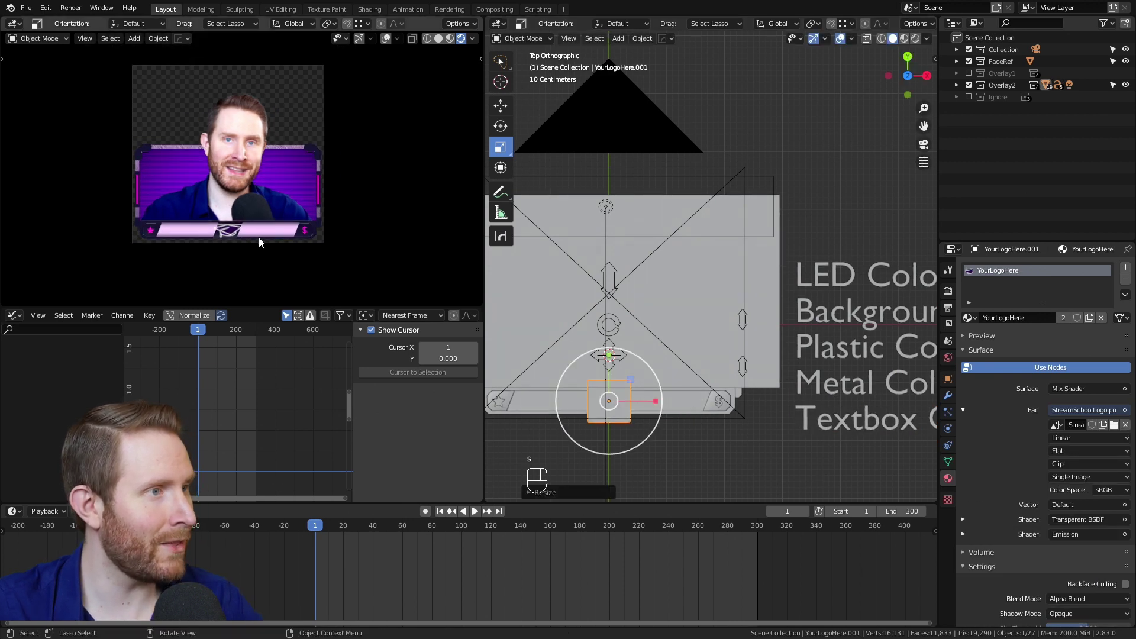
{"action": "left_click_drag", "start_coordinate": [268, 207], "coordinate": [264, 213]}
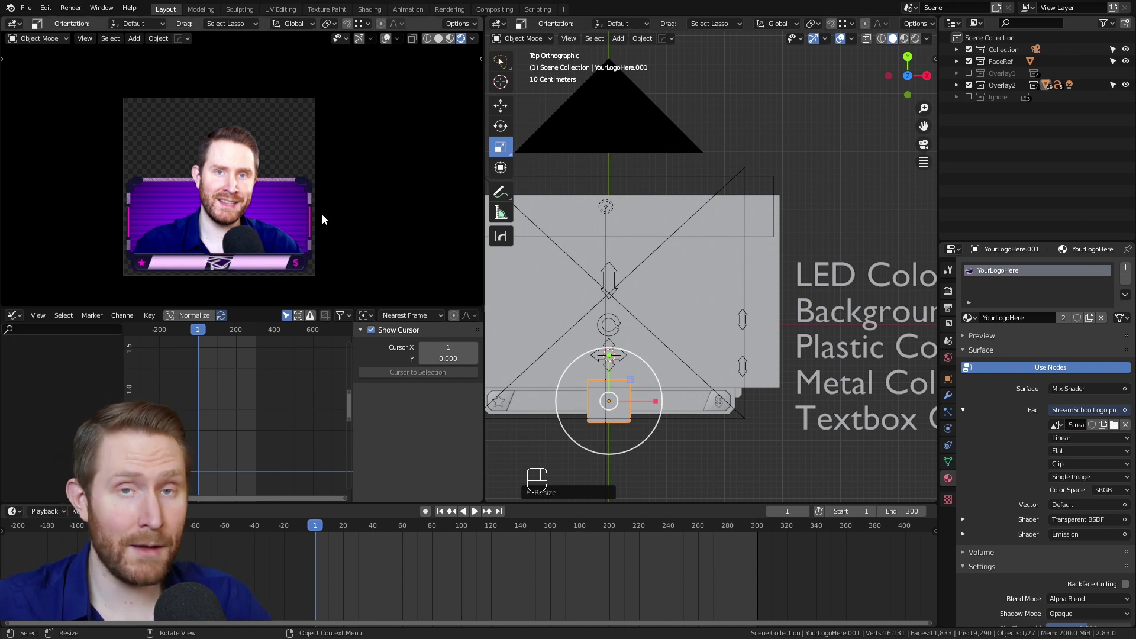
{"action": "key", "text": "space"}
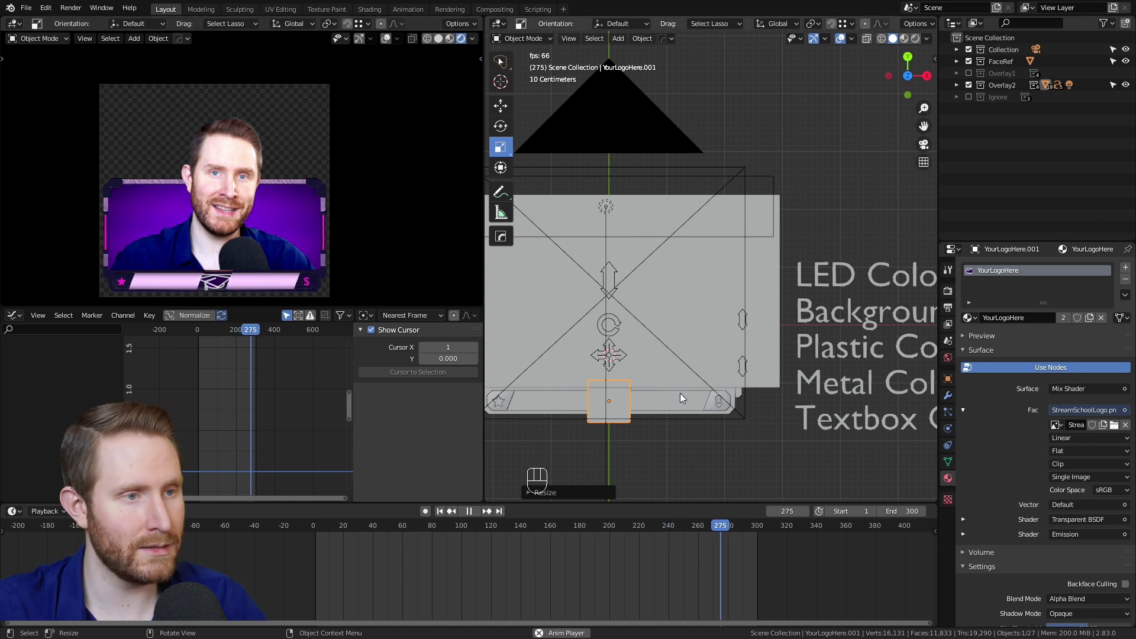
{"action": "left_click_drag", "start_coordinate": [647, 332], "coordinate": [703, 343]}
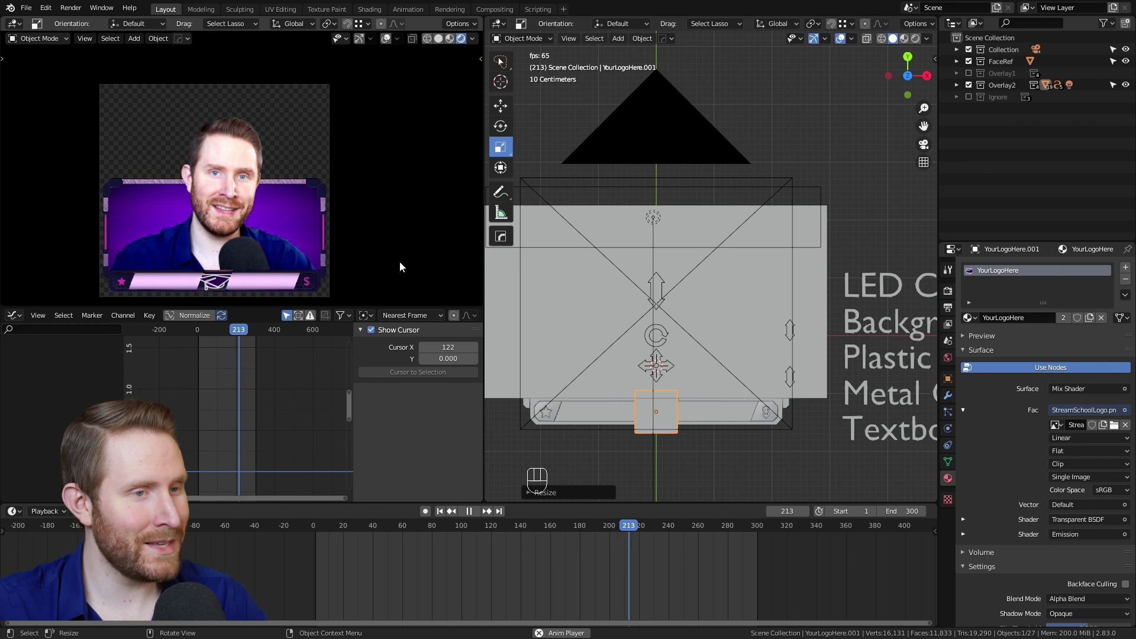
{"action": "key", "text": "space"}
{"action": "key", "text": "shift+Left"}
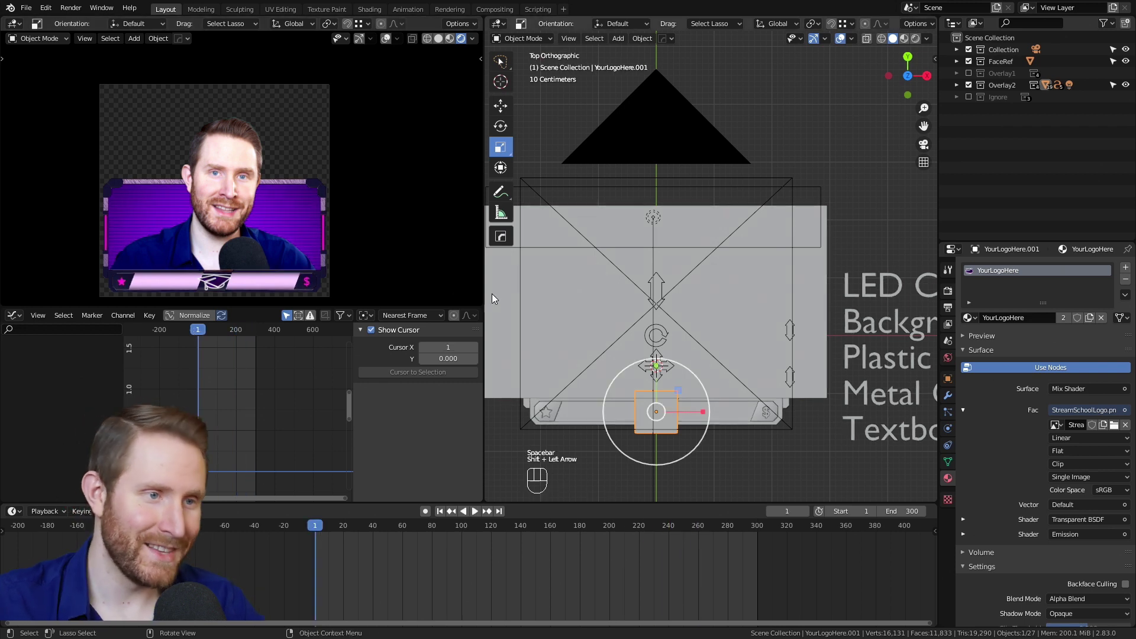
{"action": "key", "text": "alt+a"}
{"action": "left_click_drag", "start_coordinate": [720, 322], "coordinate": [701, 348]}
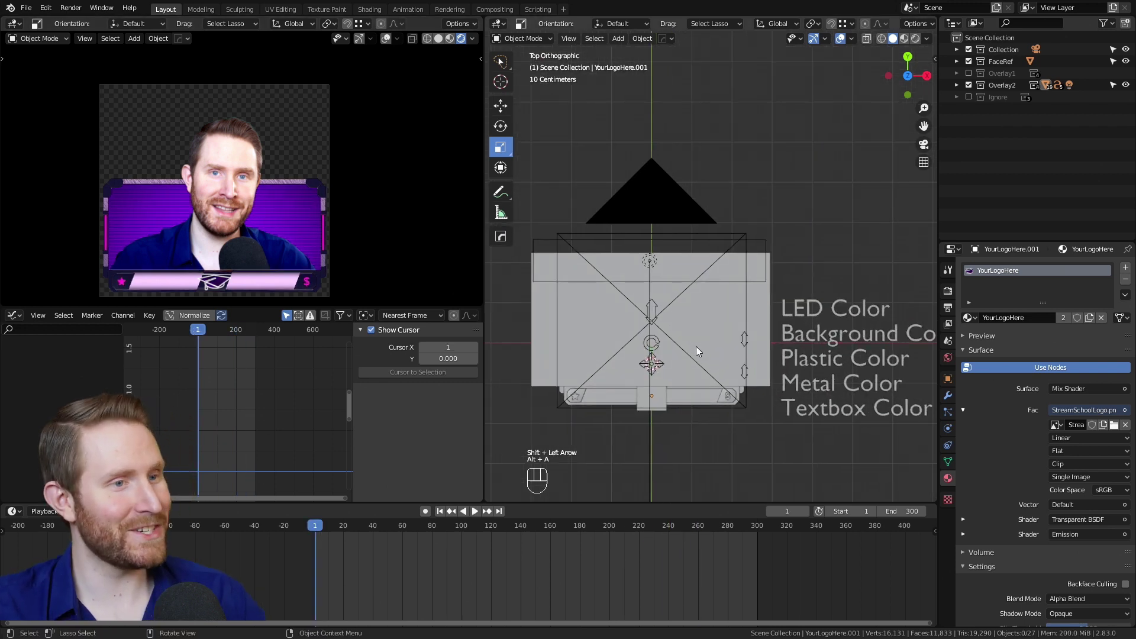
Drag the TV frame's top and side plane pieces downward to shorten the overlay.
{"action": "left_click", "coordinate": [661, 309]}
{"action": "left_click_drag", "start_coordinate": [505, 109], "coordinate": [507, 112]}
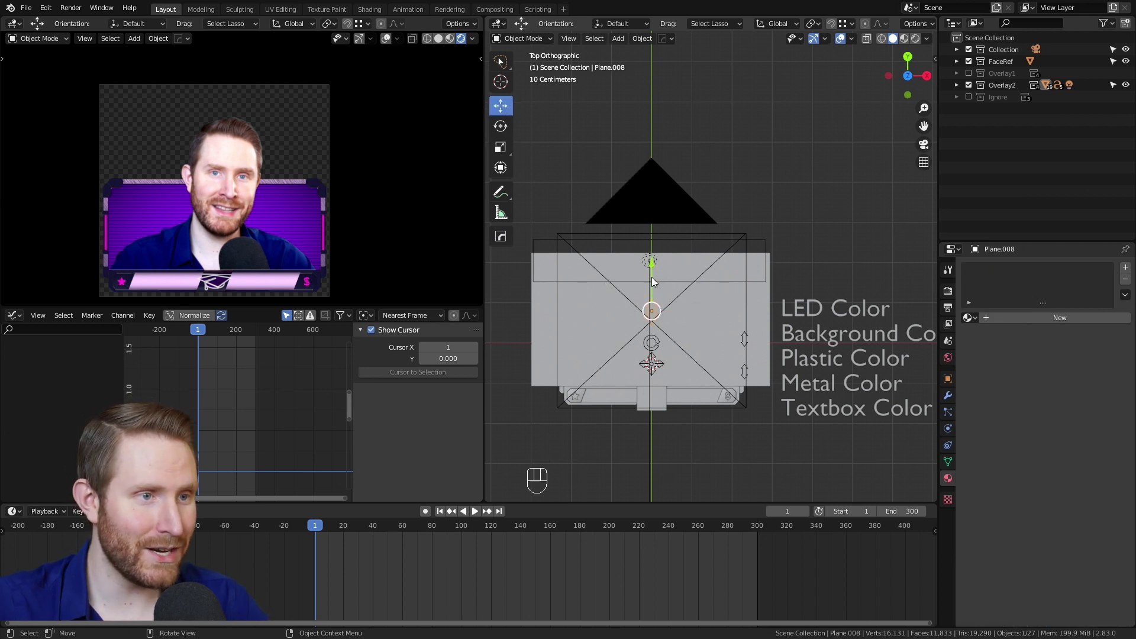
{"action": "left_click_drag", "start_coordinate": [654, 283], "coordinate": [653, 299]}
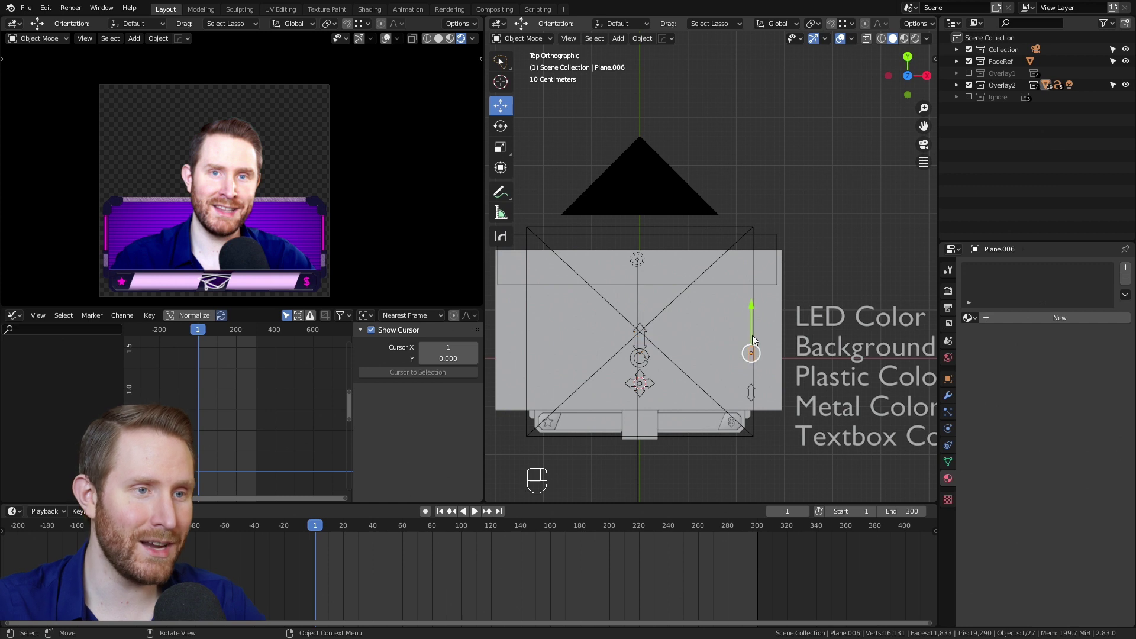
{"action": "left_click_drag", "start_coordinate": [754, 331], "coordinate": [759, 350]}
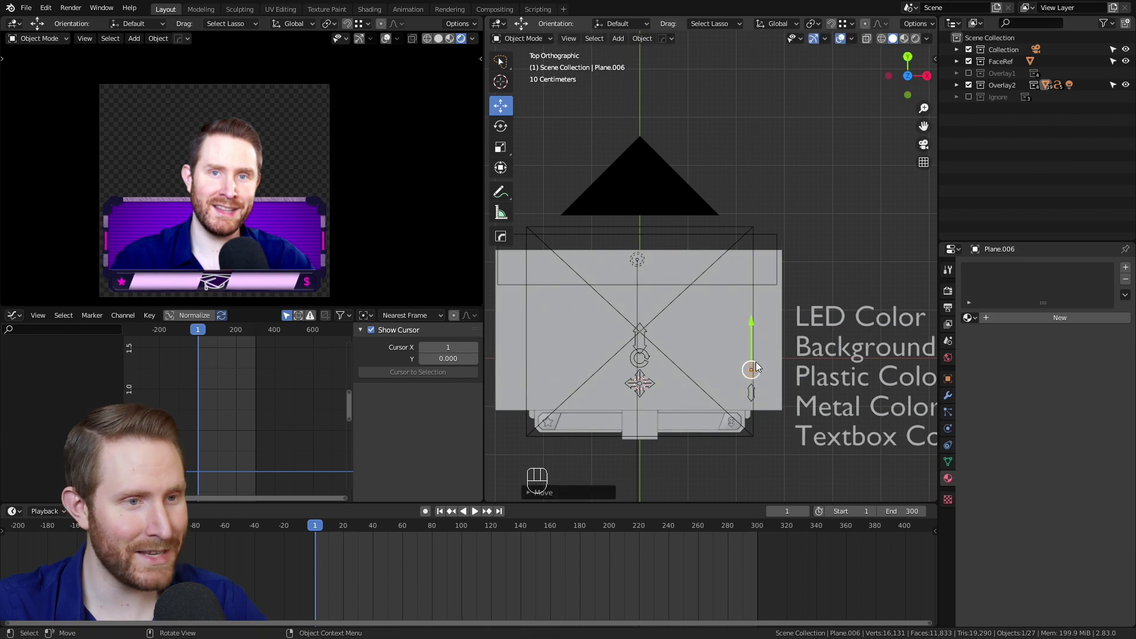
{"action": "left_click_drag", "start_coordinate": [755, 360], "coordinate": [762, 362]}
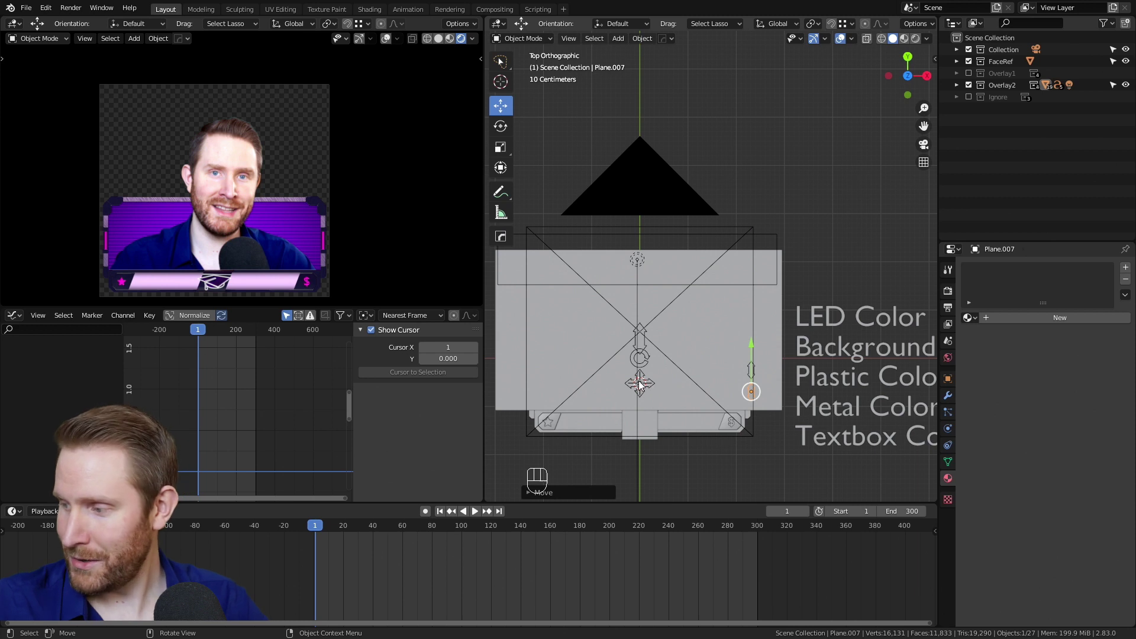
{"action": "left_click_drag", "start_coordinate": [652, 376], "coordinate": [694, 354]}
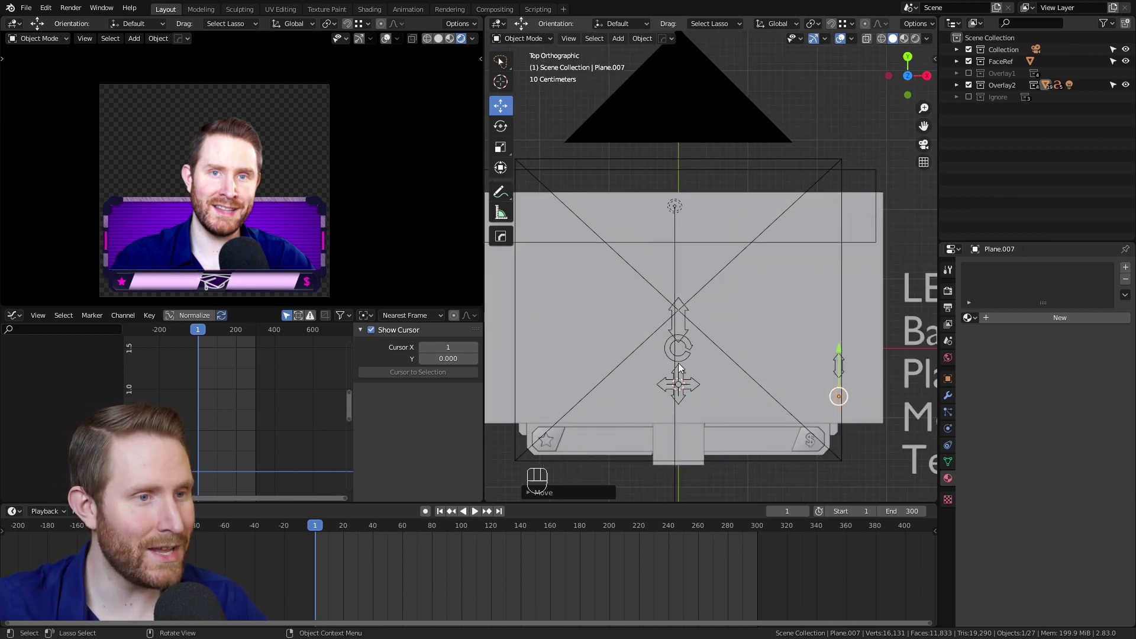
{"action": "left_click", "coordinate": [701, 330]}
{"action": "left_click_drag", "start_coordinate": [760, 328], "coordinate": [718, 345]}
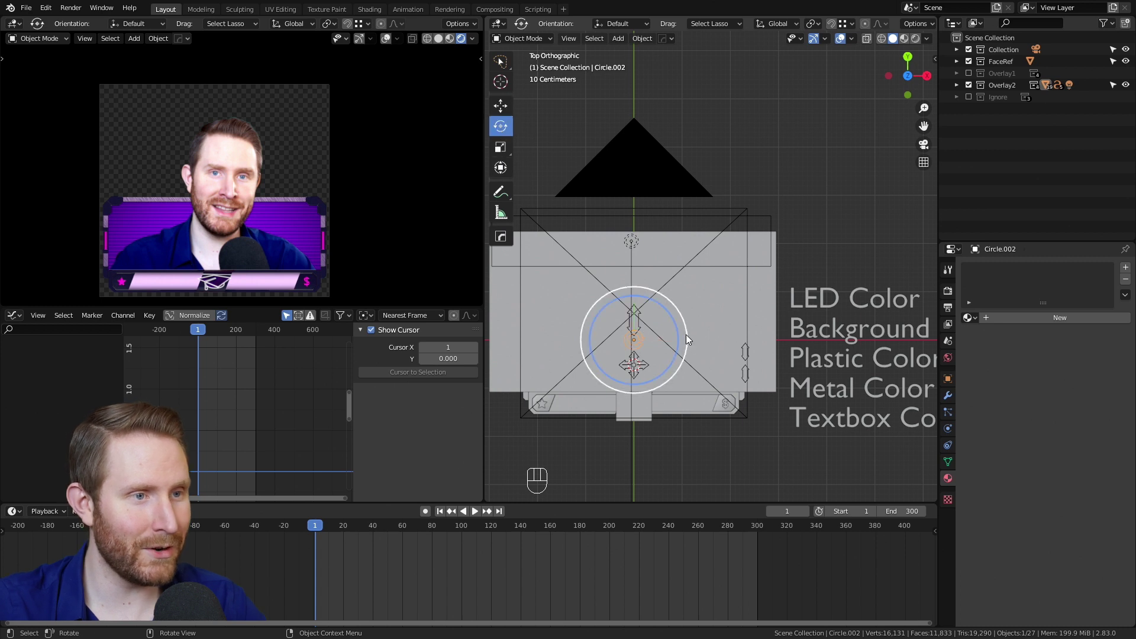
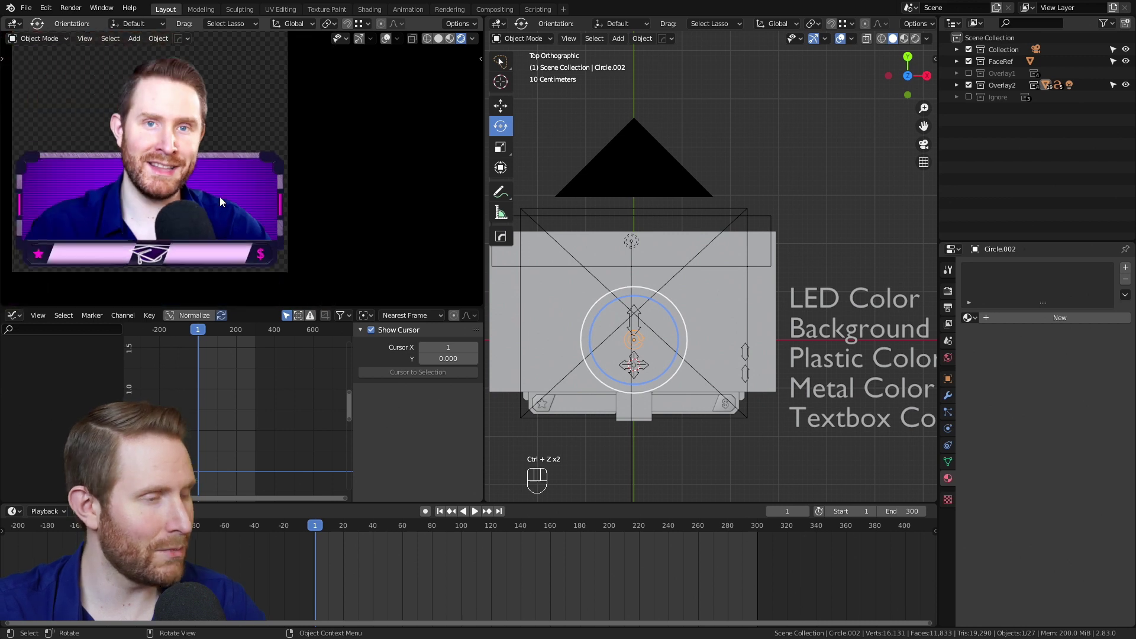
{"action": "left_click_drag", "start_coordinate": [236, 180], "coordinate": [246, 204]}
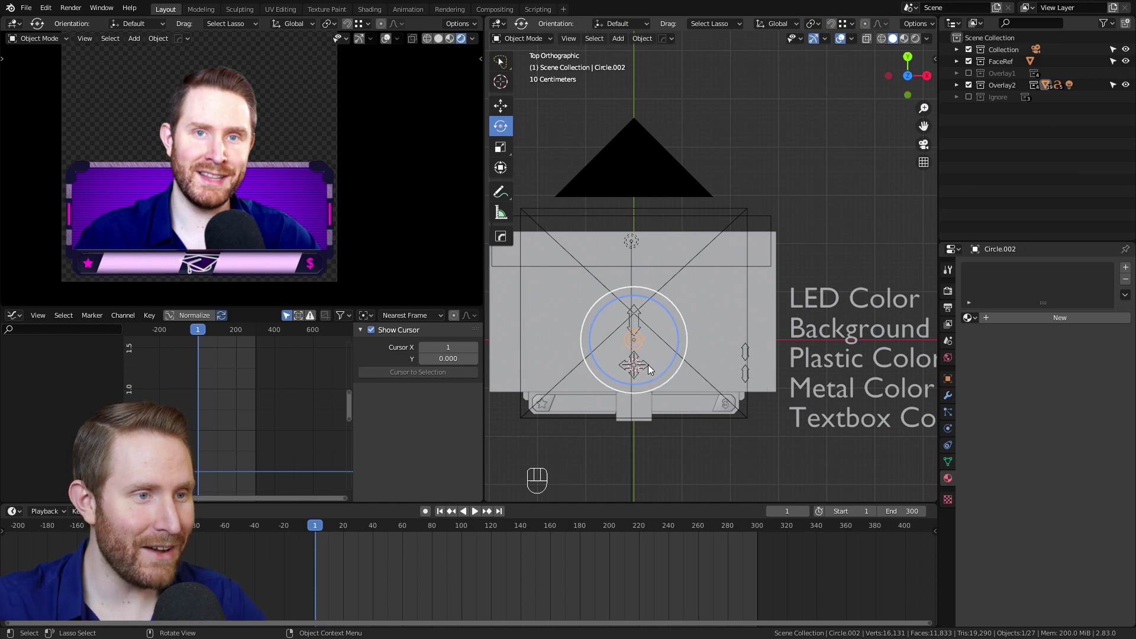
{"action": "left_click", "coordinate": [652, 370]}
{"action": "left_click", "coordinate": [510, 107]}
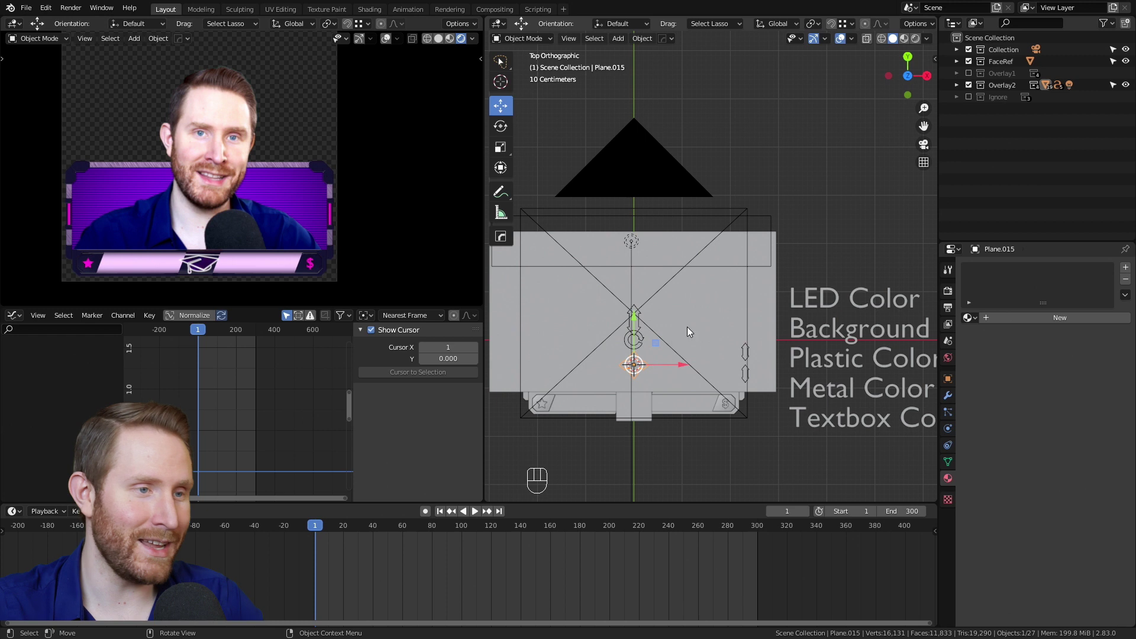
{"action": "key", "text": "g"}
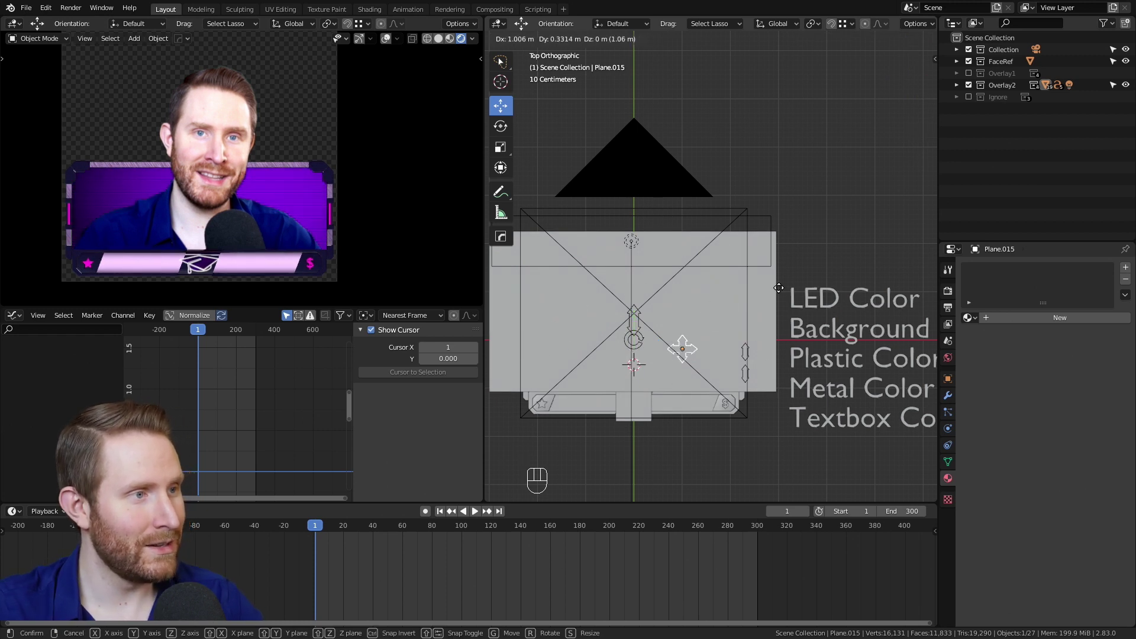
{"action": "key", "text": "space"}
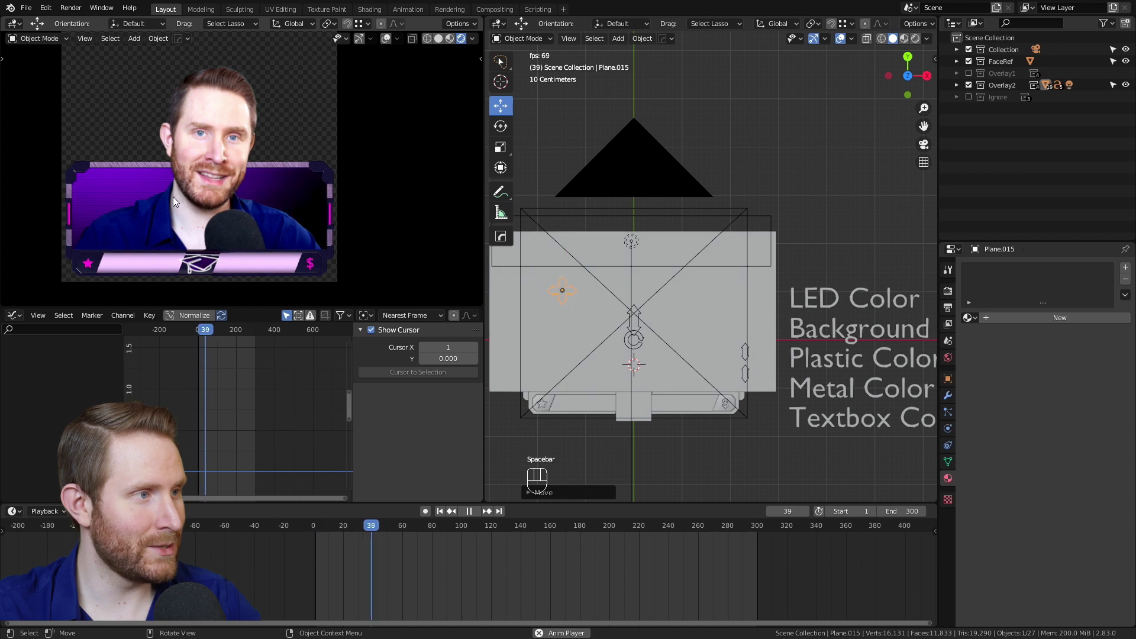
{"action": "key", "text": "space"}
{"action": "key", "text": "ctrl+z"}
{"action": "key", "text": "s"}
{"action": "key", "text": "g"}
{"action": "key", "text": "s"}
{"action": "key", "text": "g"}
{"action": "key", "text": "space"}
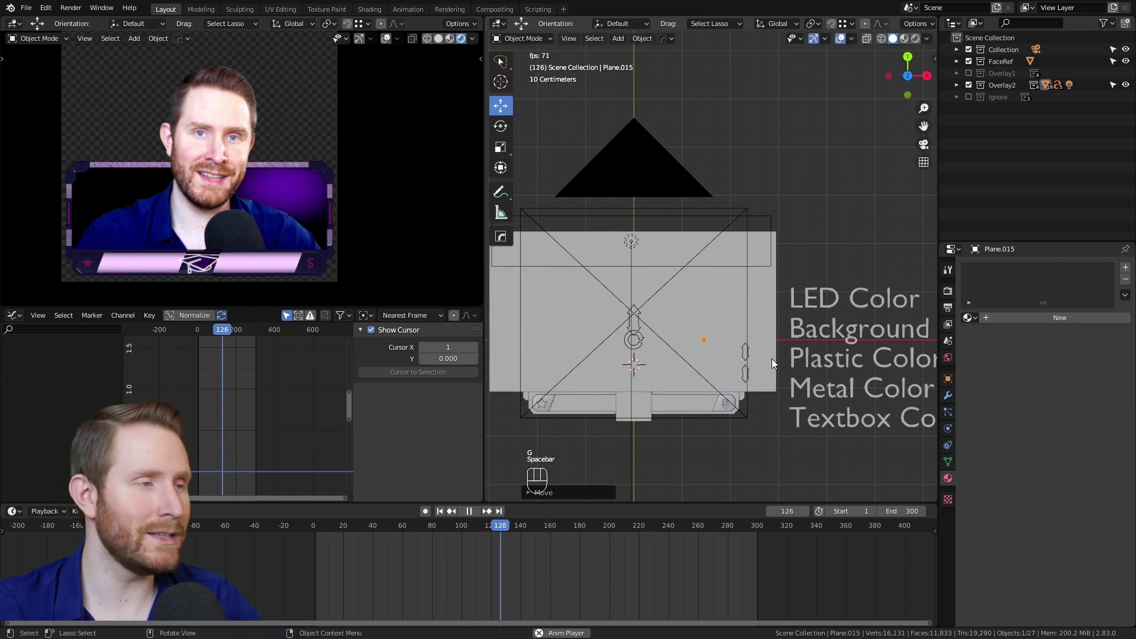
{"action": "key", "text": "space"}
{"action": "key", "text": "ctrl+z"}
{"action": "key", "text": "ctrl+z"}
{"action": "key", "text": "ctrl+z"}
{"action": "key", "text": "ctrl+z"}
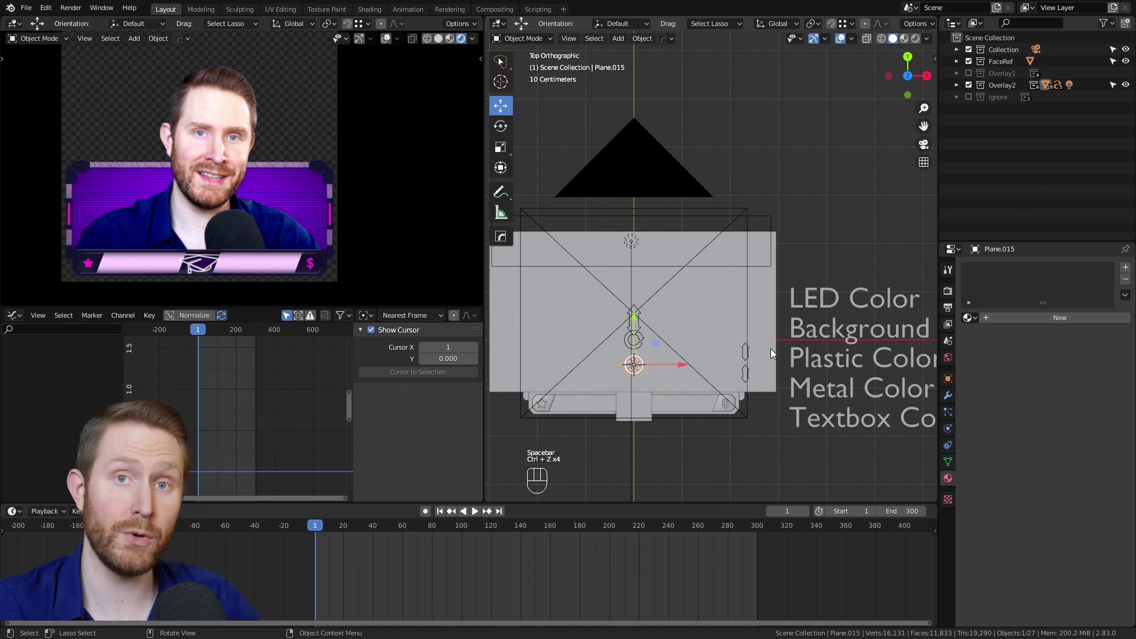
{"action": "key", "text": "s"}
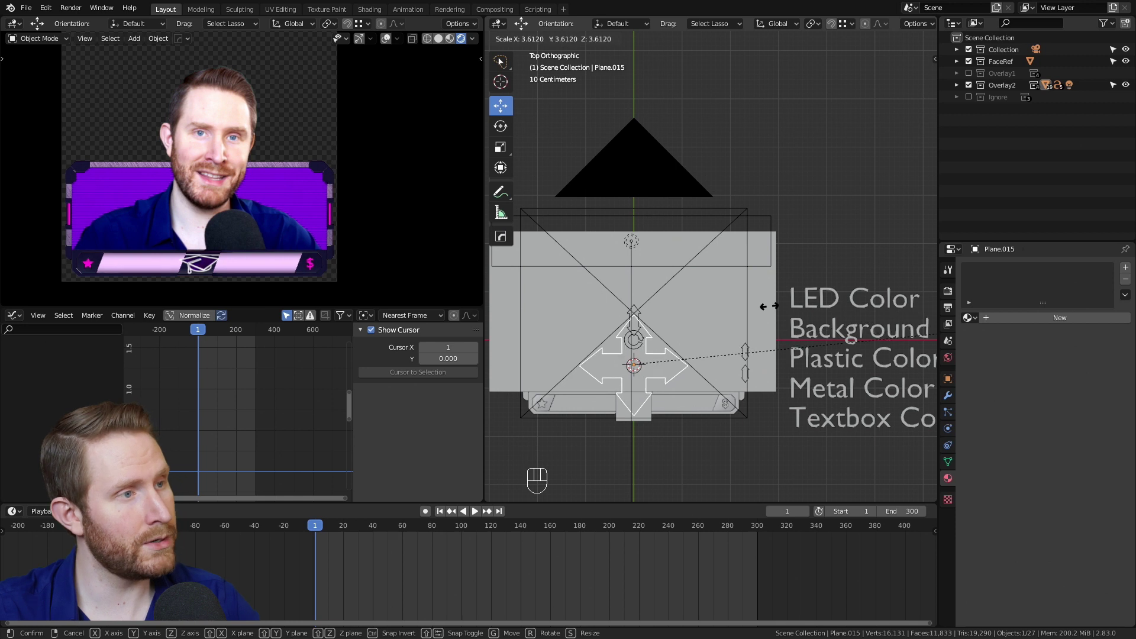
{"action": "key", "text": "s"}
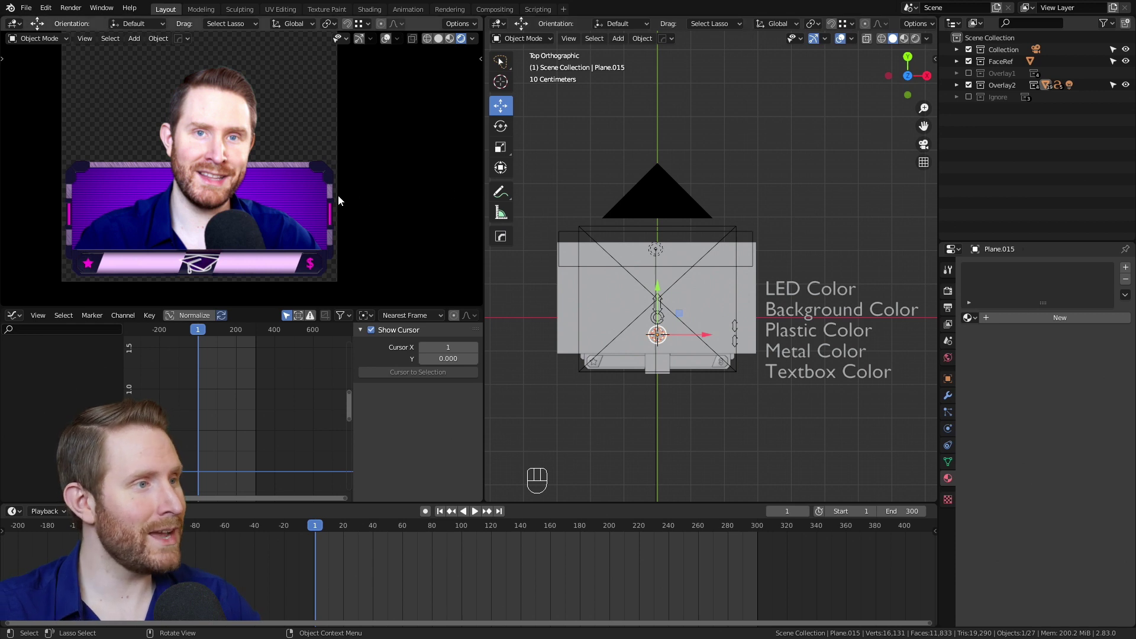
In the Outliner hide FaceRef and the purple Overlay2, and show the gradient Overlay1.
{"action": "middle_click", "coordinate": [342, 173]}
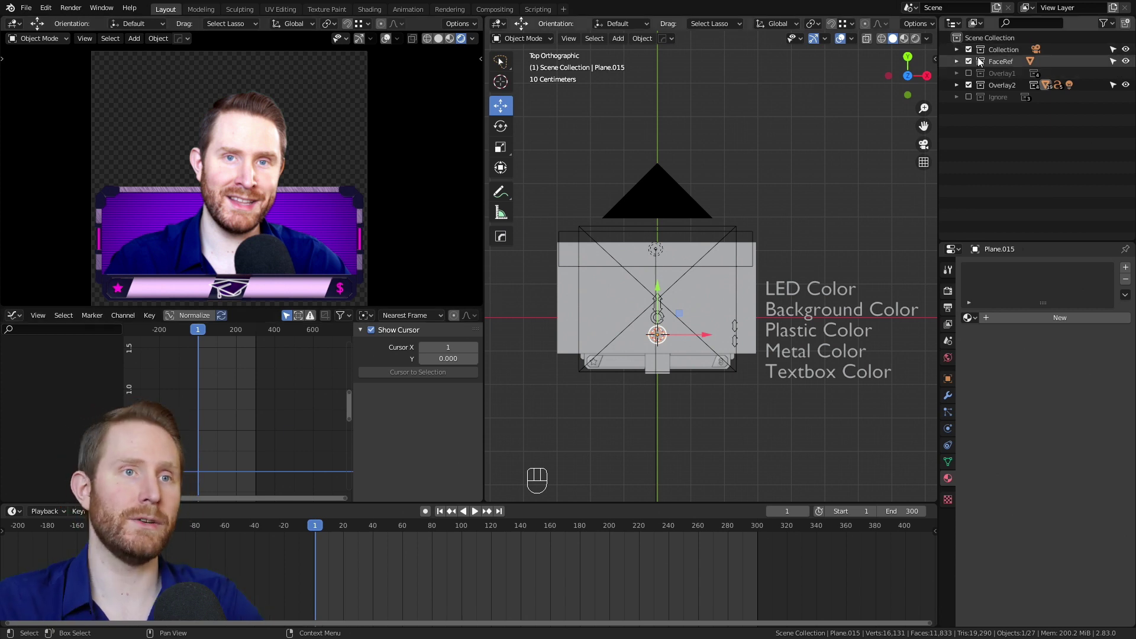
{"action": "left_click", "coordinate": [973, 68]}
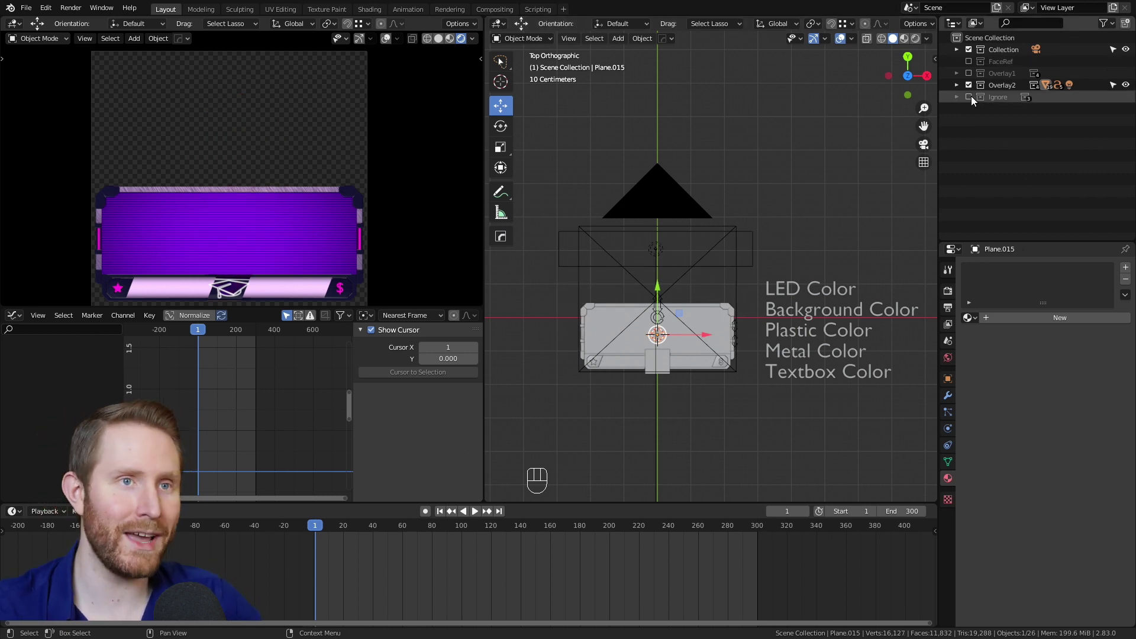
{"action": "left_click", "coordinate": [971, 89]}
{"action": "left_click", "coordinate": [974, 76]}
Replace the YourLogoHere image texture with FishLogo.png and render a still (F12).
{"action": "middle_click", "coordinate": [275, 165]}
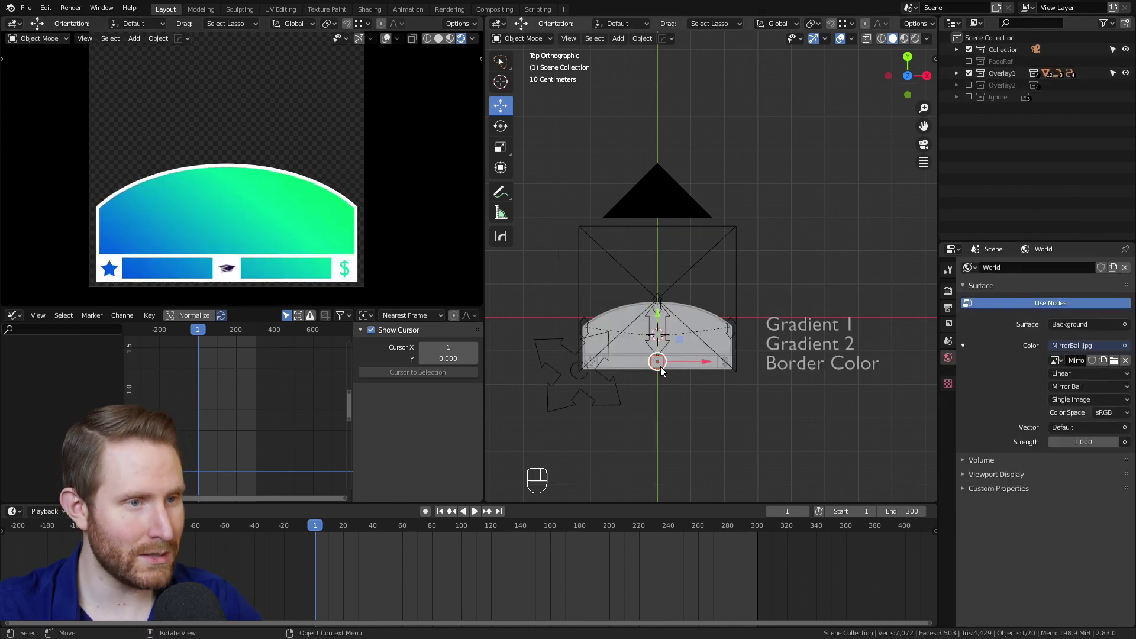
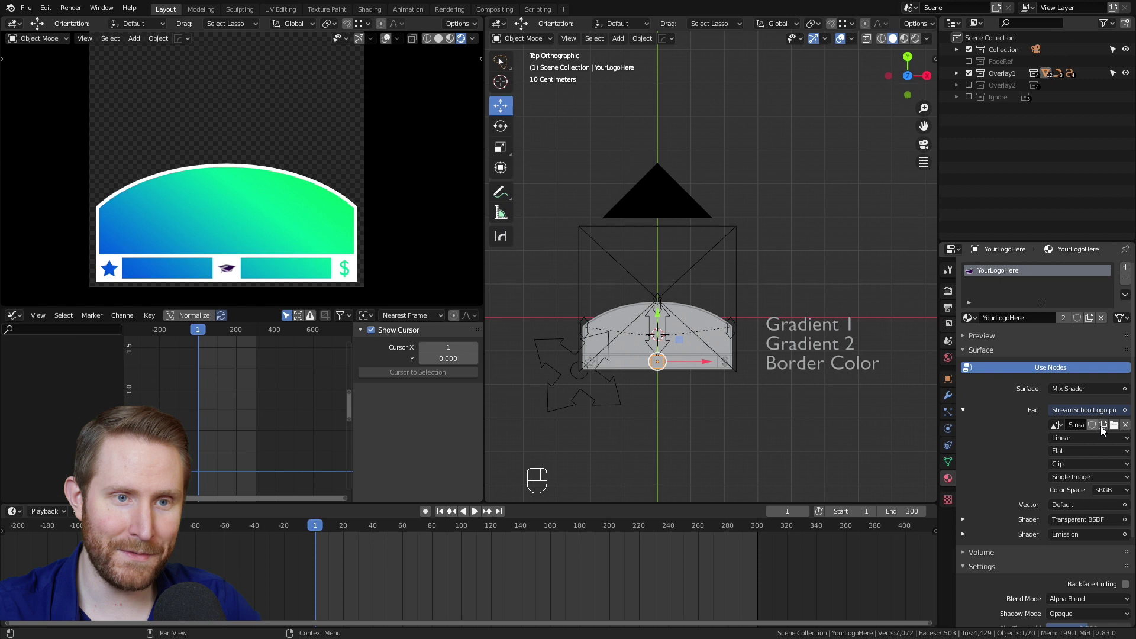
{"action": "left_click", "coordinate": [1112, 426]}
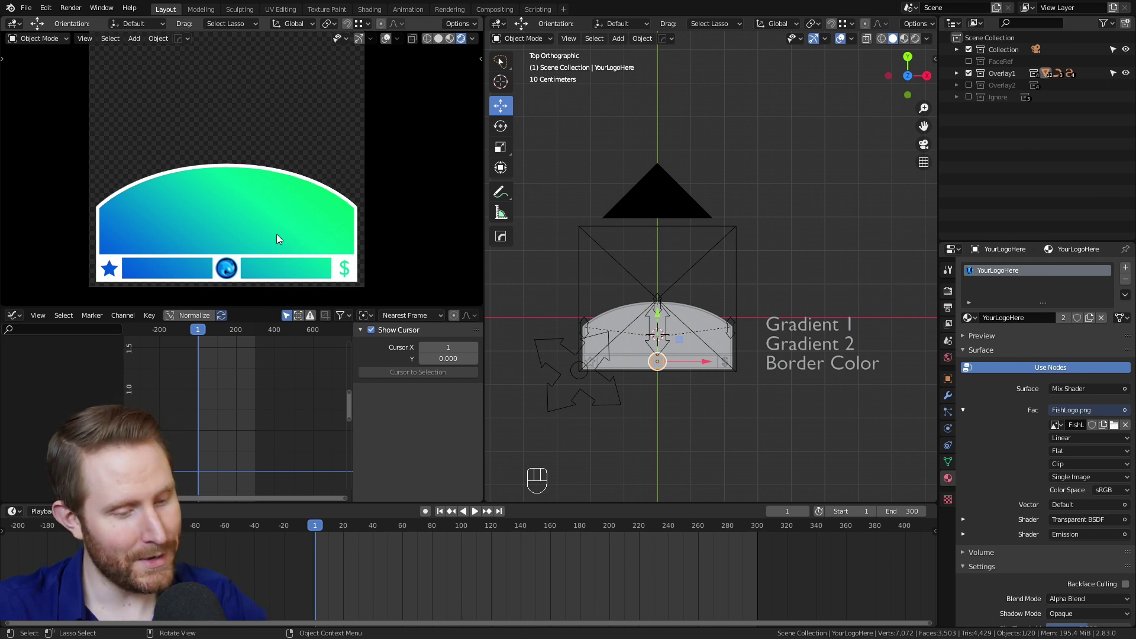
{"action": "key", "text": "F12"}
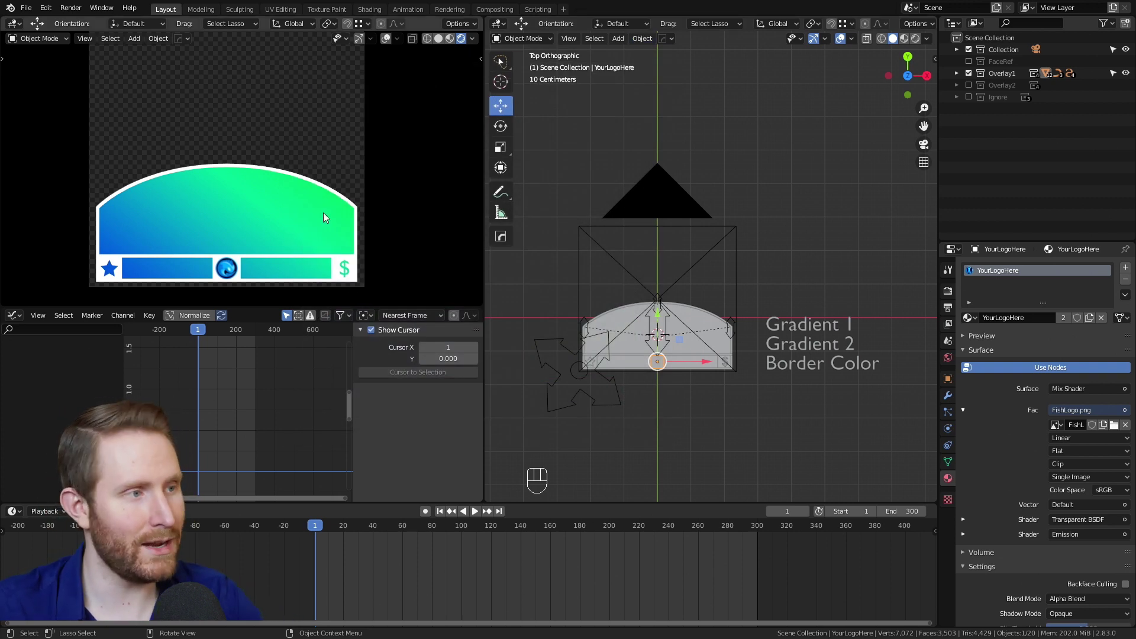
Preview the animation, set the output path to OverlayAnimated2 as WebM RGBA, and start Render Animation.
{"action": "key", "text": "space"}
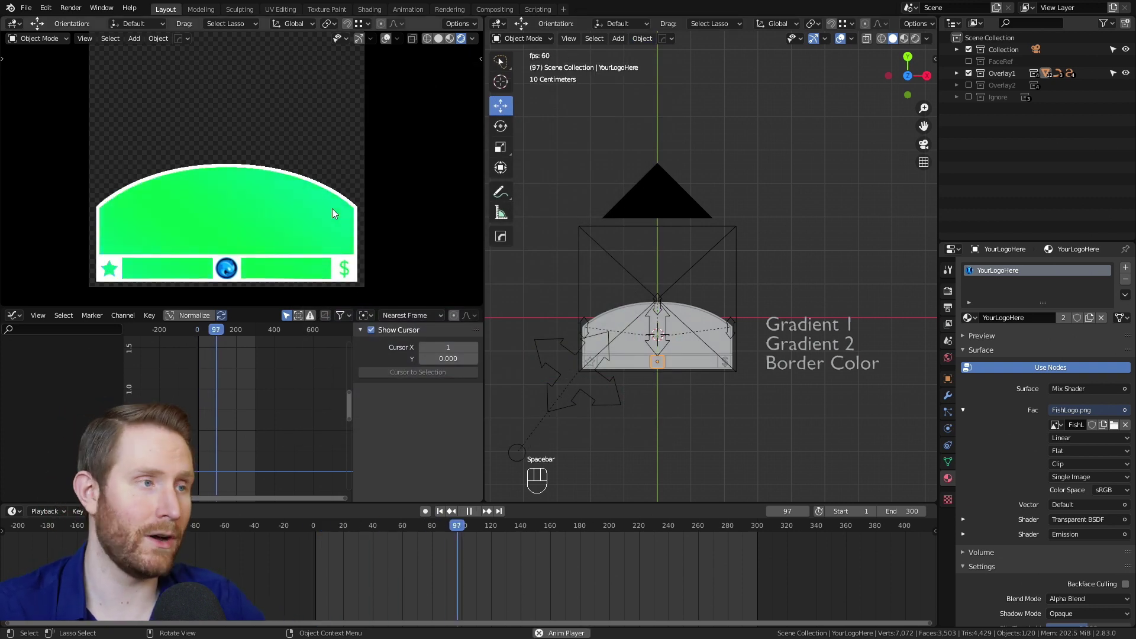
{"action": "key", "text": "space"}
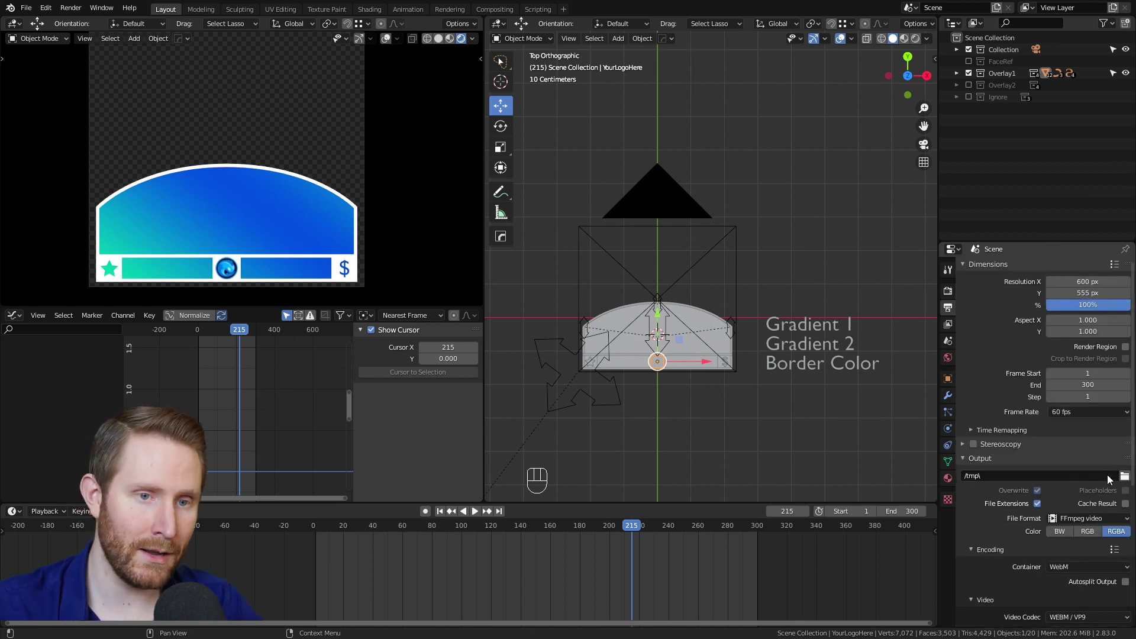
{"action": "left_click", "coordinate": [1129, 481]}
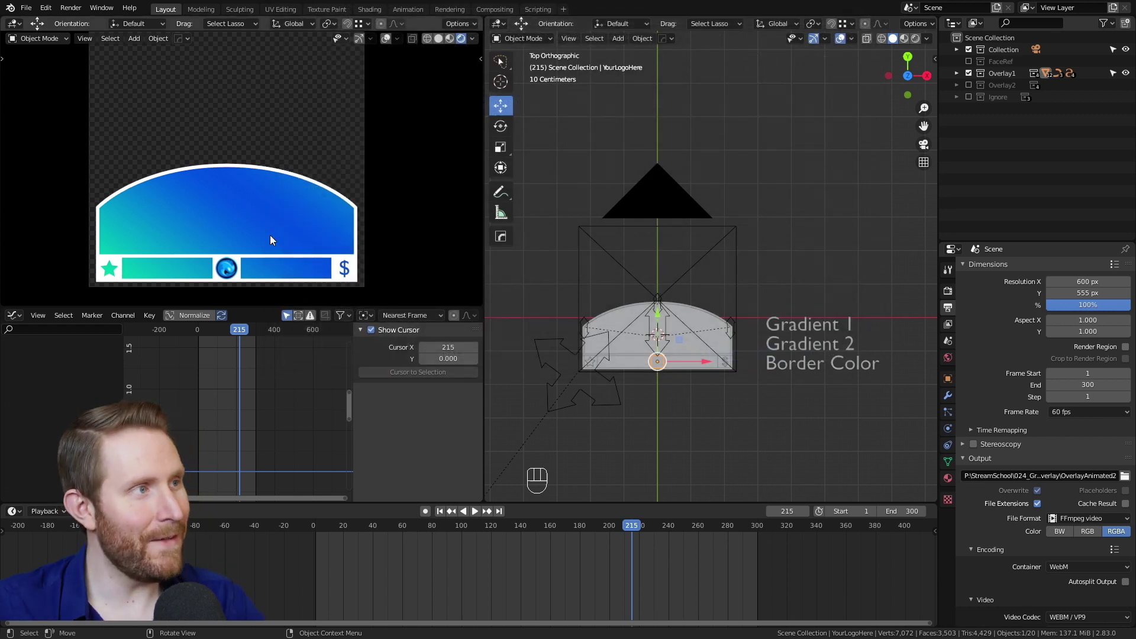
{"action": "left_click_drag", "start_coordinate": [68, 14], "coordinate": [100, 34]}
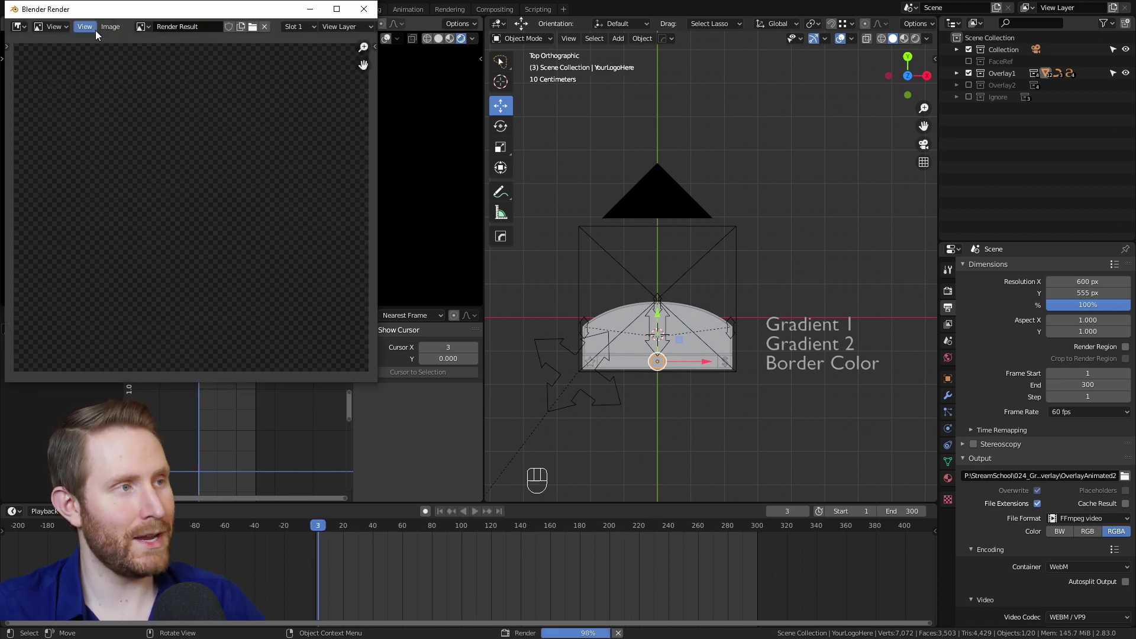